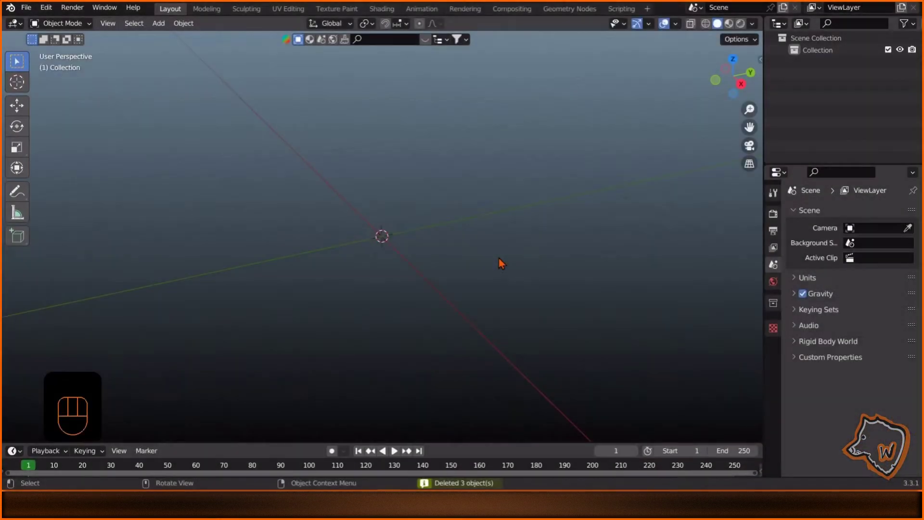
From Top view add a plane scaled to 15 m, apply its scale and enter Edit Mode.
{"action": "key", "text": "KP_7"}
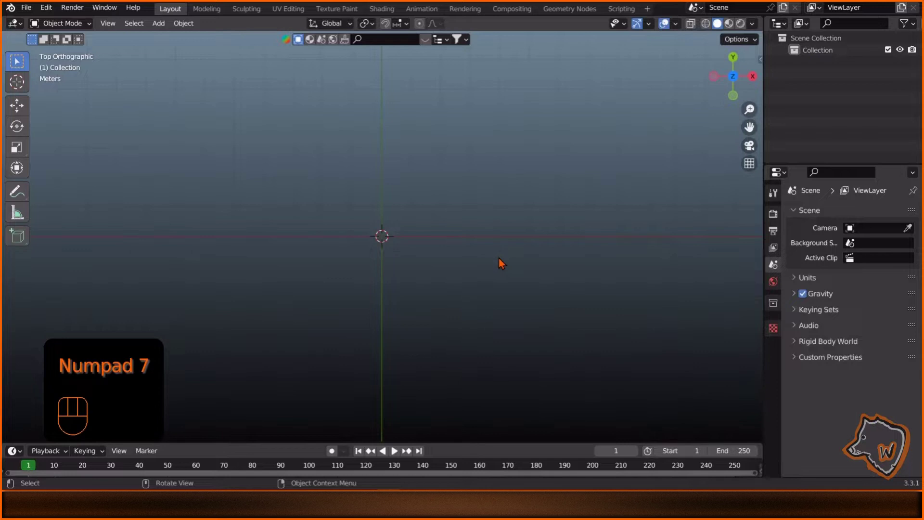
{"action": "key", "text": "shift+a"}
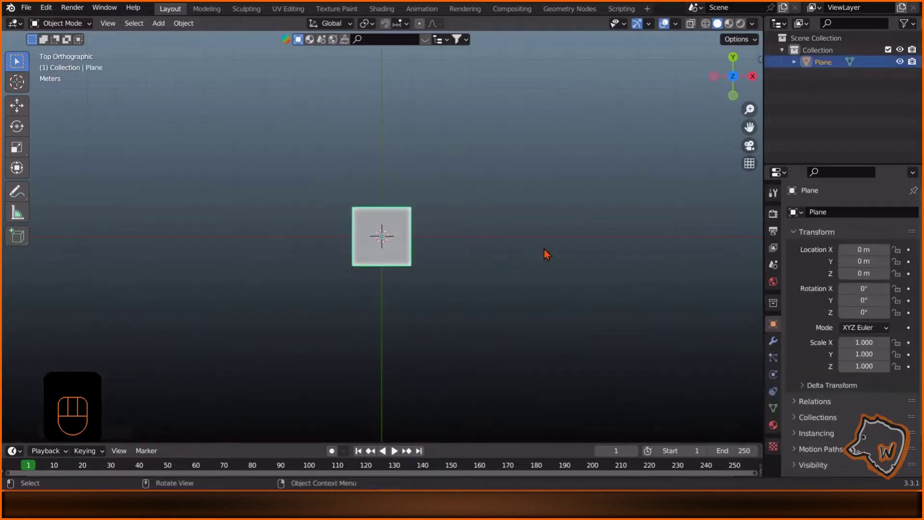
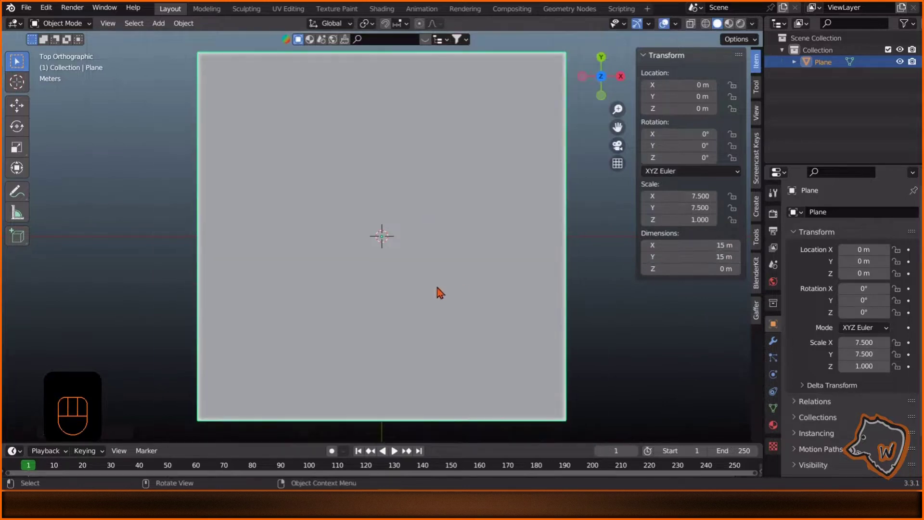
{"action": "key", "text": "ctrl+a"}
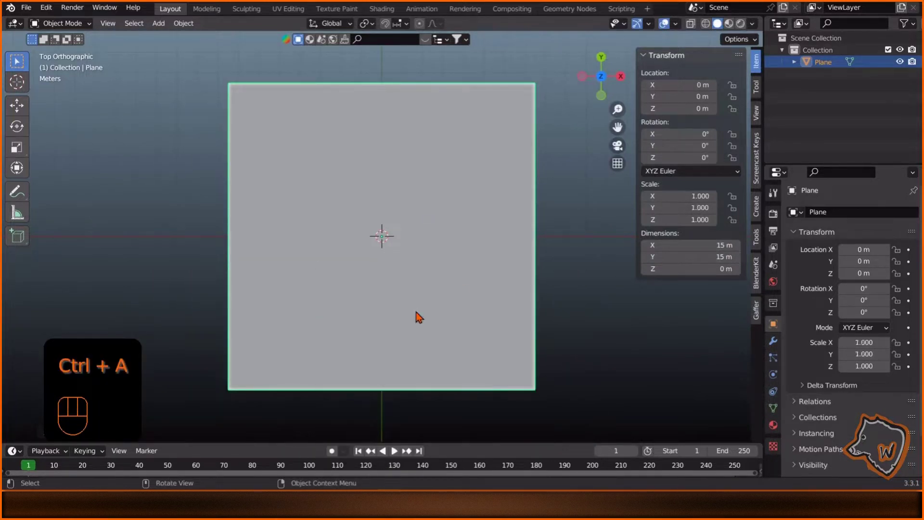
{"action": "key", "text": "Tab"}
With the Move tool active, add two edge loops across the plane to bound the notch.
{"action": "left_click_drag", "start_coordinate": [444, 31], "coordinate": [353, 88]}
{"action": "left_click", "coordinate": [26, 115]}
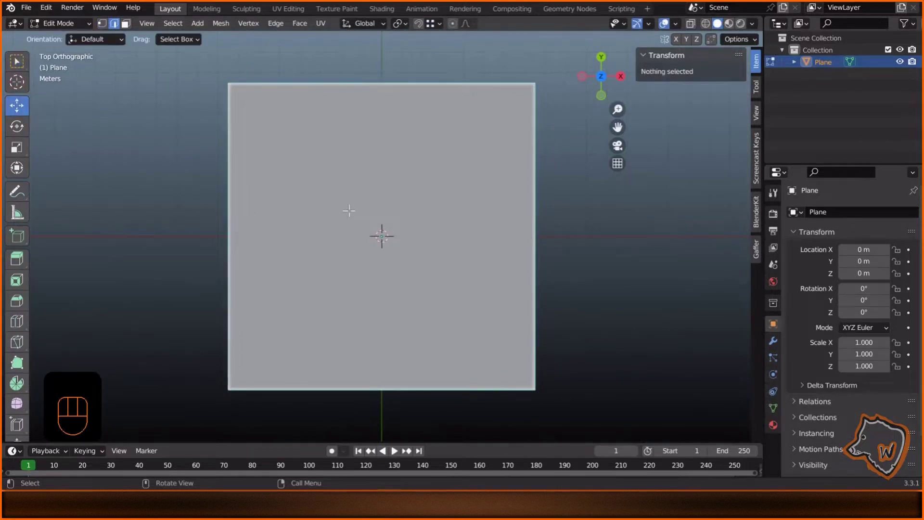
{"action": "key", "text": "ctrl+r"}
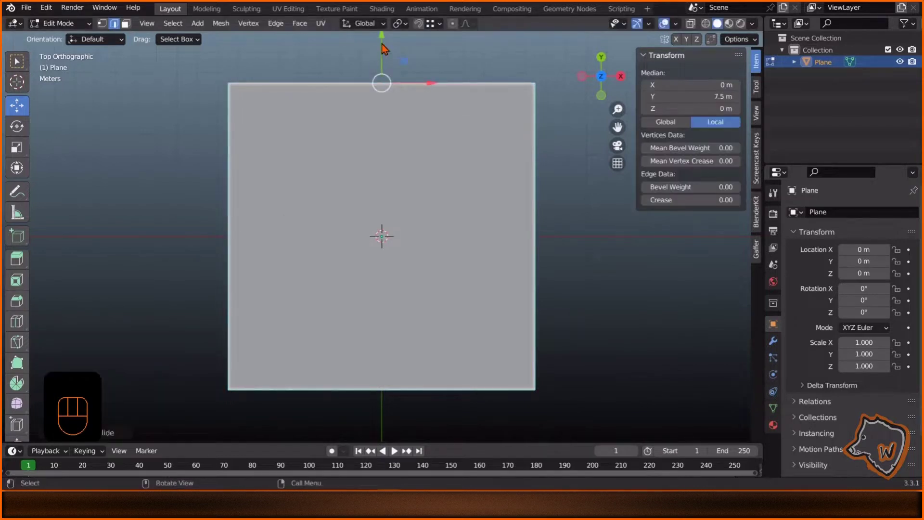
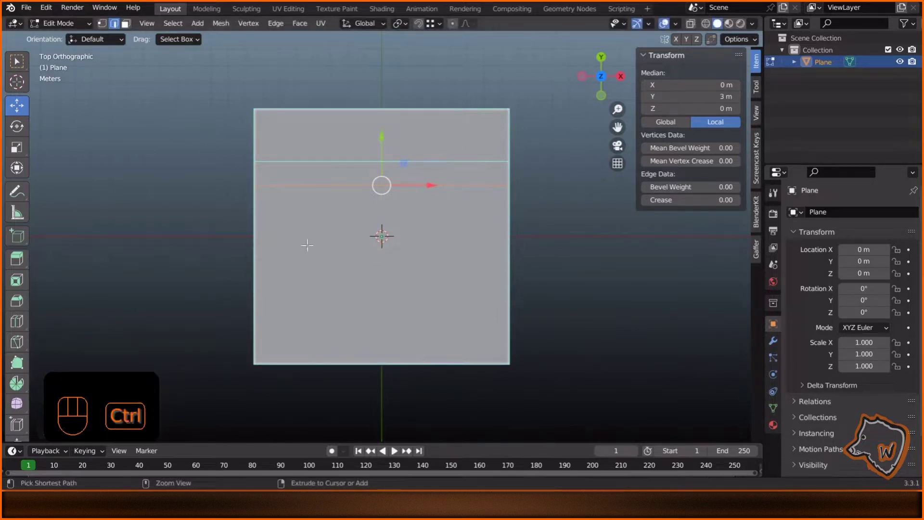
{"action": "key", "text": "ctrl+r"}
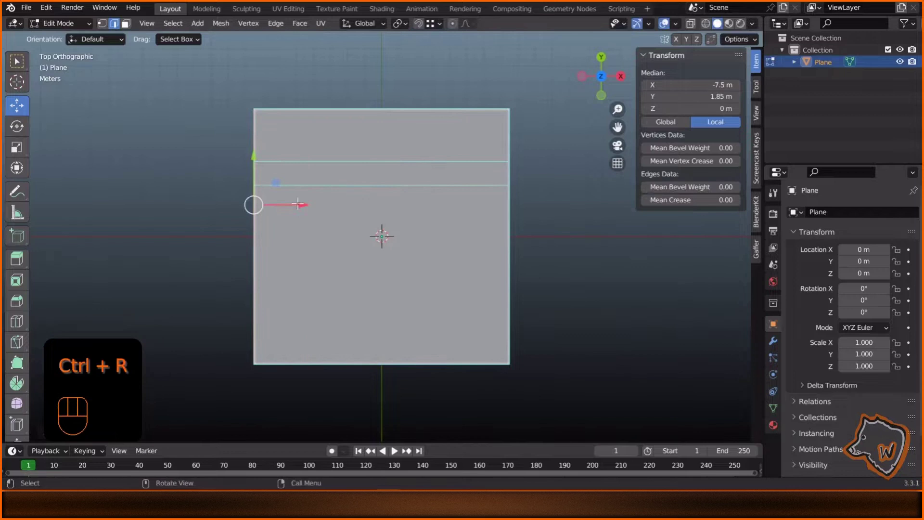
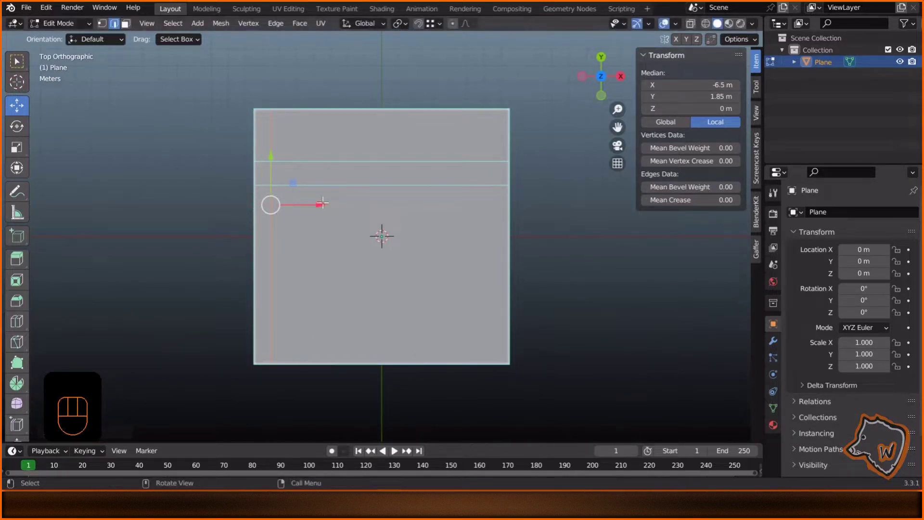
Remove the left-edge piece between the loops to form the notch, then leave Edit Mode.
{"action": "key", "text": "3"}
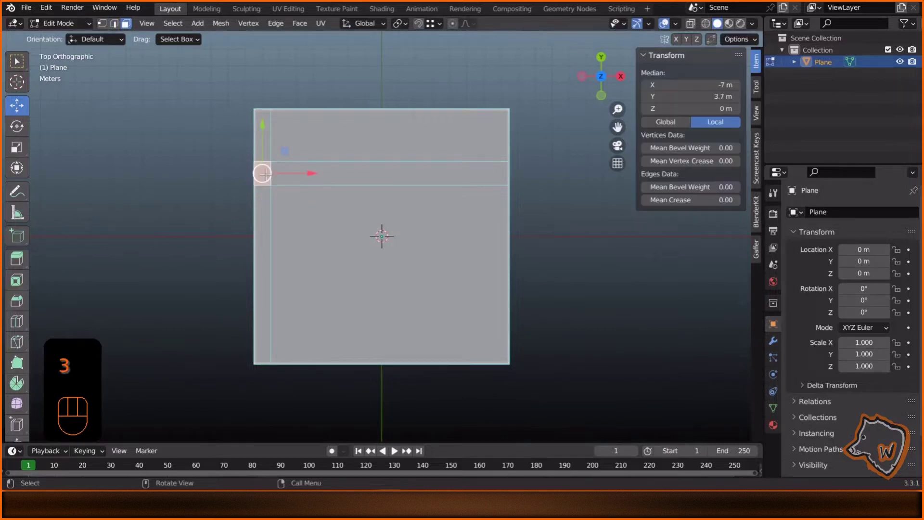
{"action": "key", "text": "Delete"}
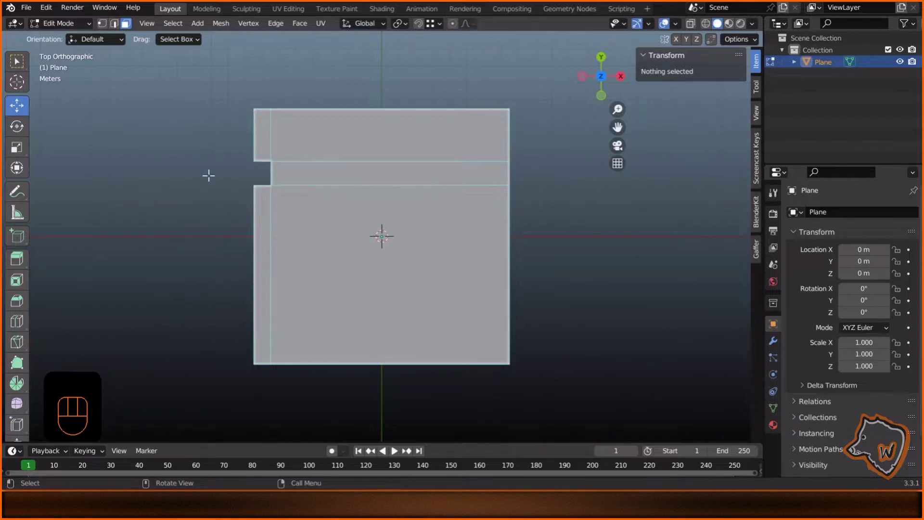
{"action": "key", "text": "Tab"}
Convert the plane to a curve and build Archipack walls from the outline.
{"action": "left_click_drag", "start_coordinate": [322, 234], "coordinate": [370, 274]}
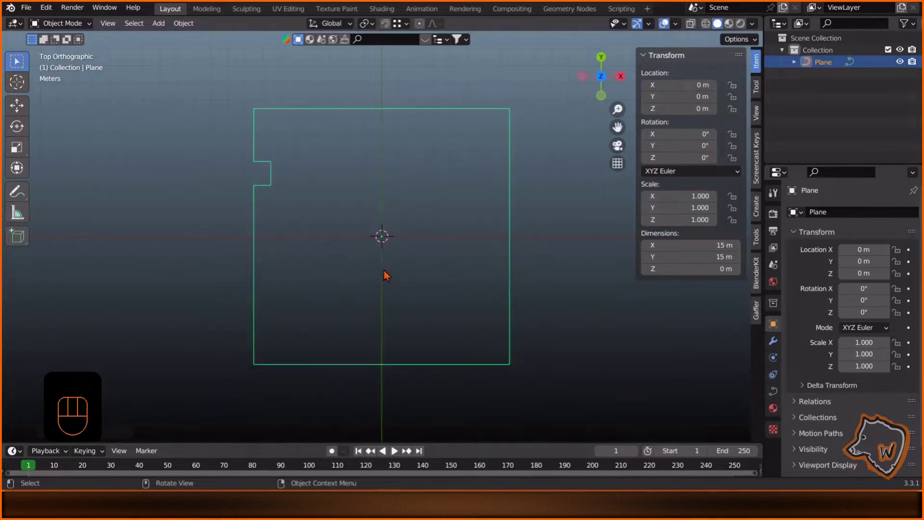
{"action": "left_click", "coordinate": [763, 210]}
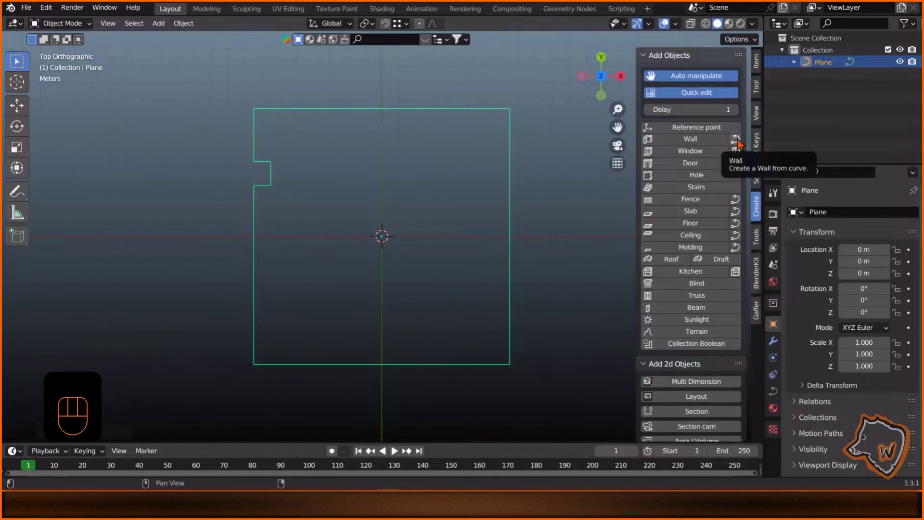
{"action": "left_click", "coordinate": [743, 144]}
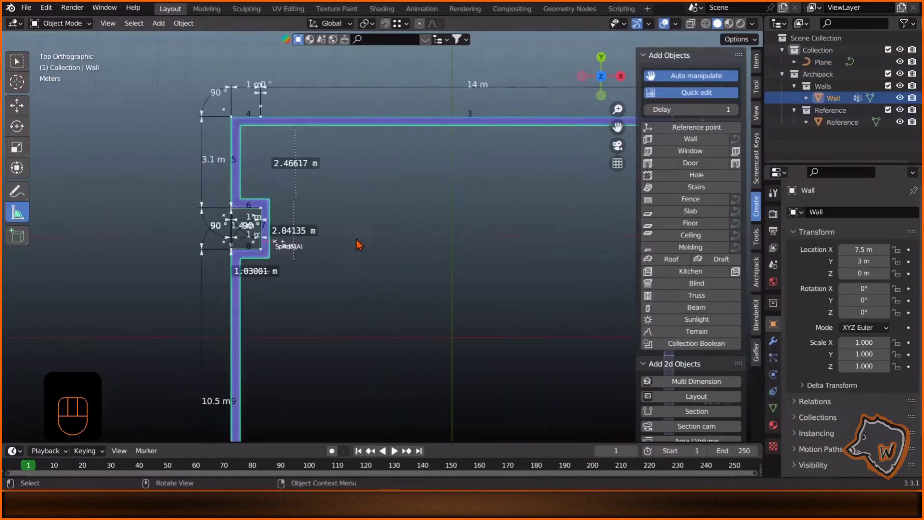
{"action": "left_click", "coordinate": [23, 111]}
{"action": "left_click_drag", "start_coordinate": [425, 334], "coordinate": [392, 241]}
{"action": "left_click_drag", "start_coordinate": [386, 272], "coordinate": [373, 268]}
{"action": "middle_click", "coordinate": [447, 228]}
{"action": "left_click", "coordinate": [439, 203]}
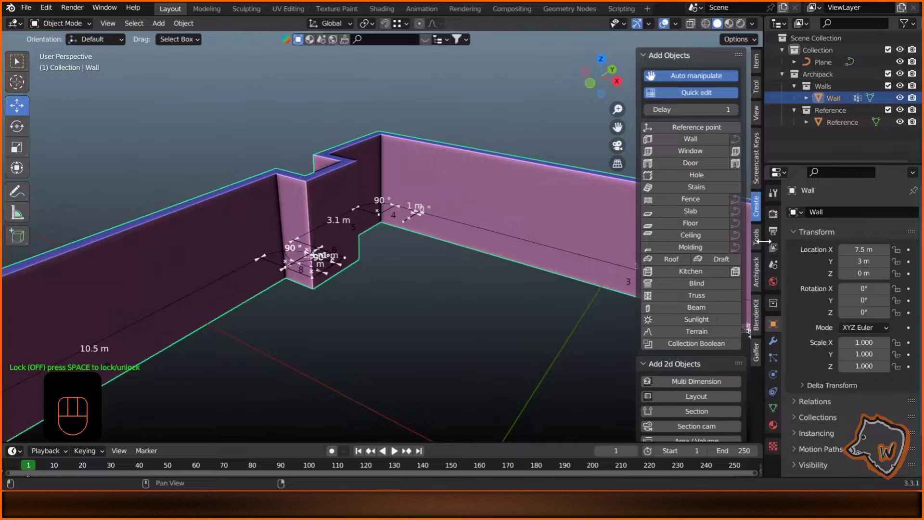
From the wall's tools add a floor inside the room and baseboard moldings along the walls.
{"action": "left_click", "coordinate": [763, 280]}
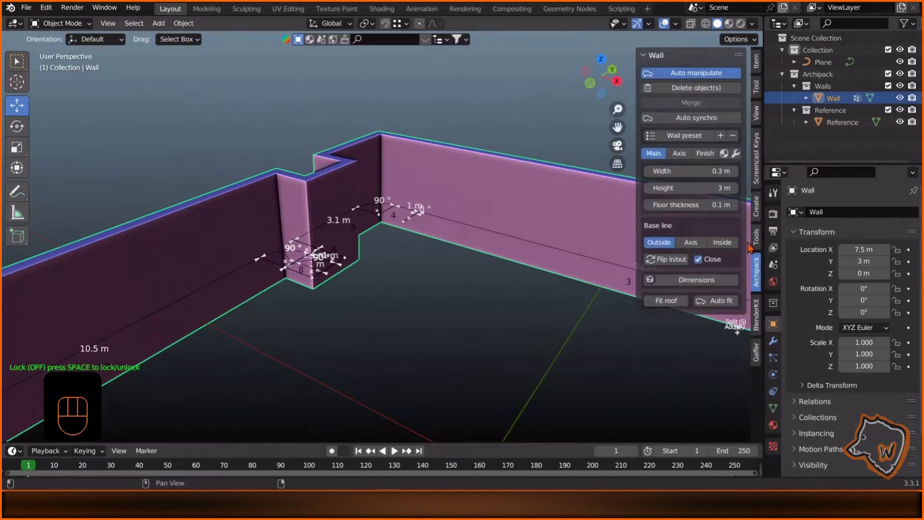
{"action": "left_click", "coordinate": [742, 160]}
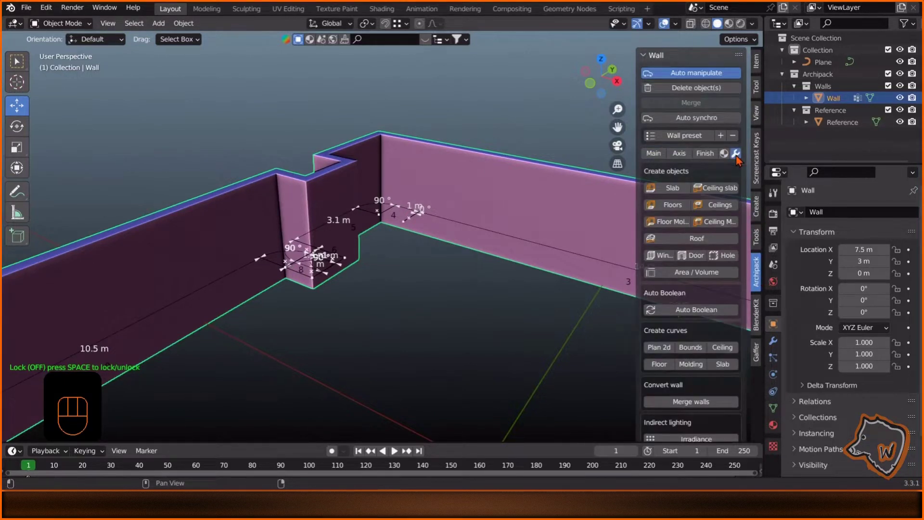
{"action": "left_click", "coordinate": [676, 211]}
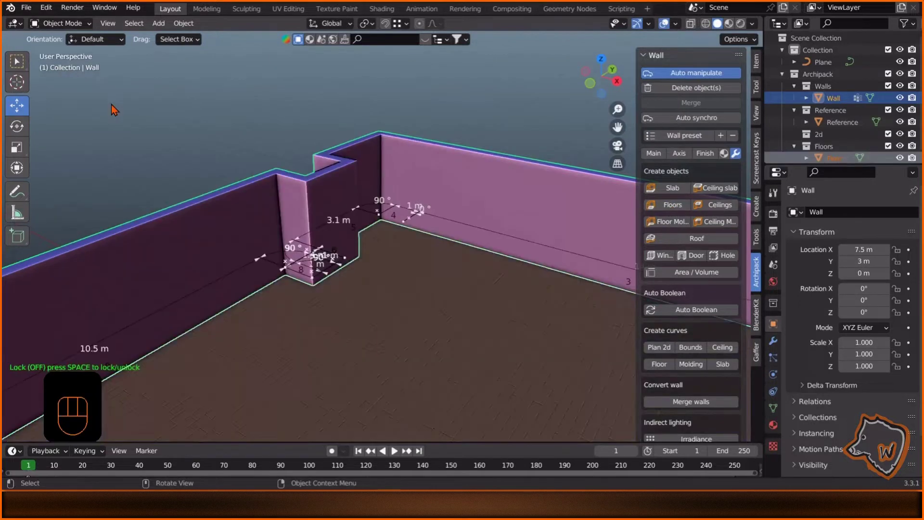
{"action": "left_click_drag", "start_coordinate": [456, 285], "coordinate": [401, 279]}
{"action": "left_click_drag", "start_coordinate": [412, 287], "coordinate": [410, 272]}
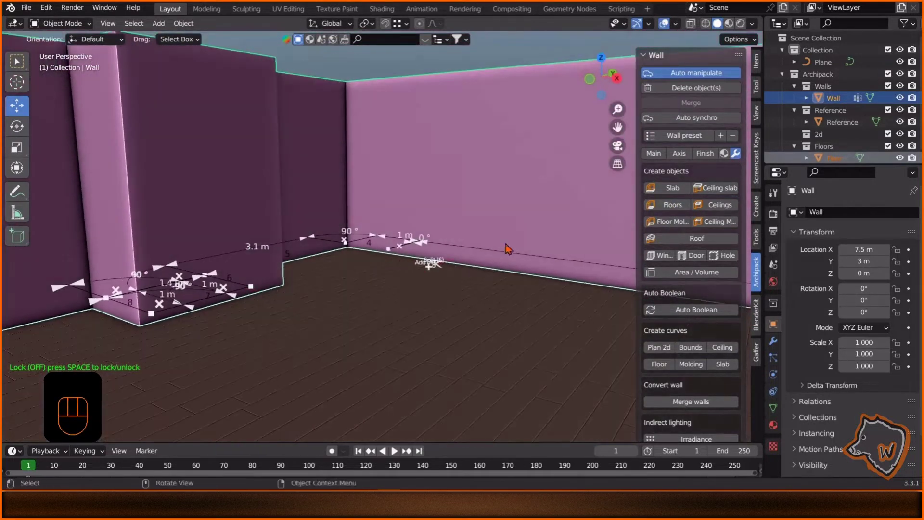
{"action": "left_click", "coordinate": [669, 228]}
{"action": "left_click_drag", "start_coordinate": [346, 223], "coordinate": [355, 224]}
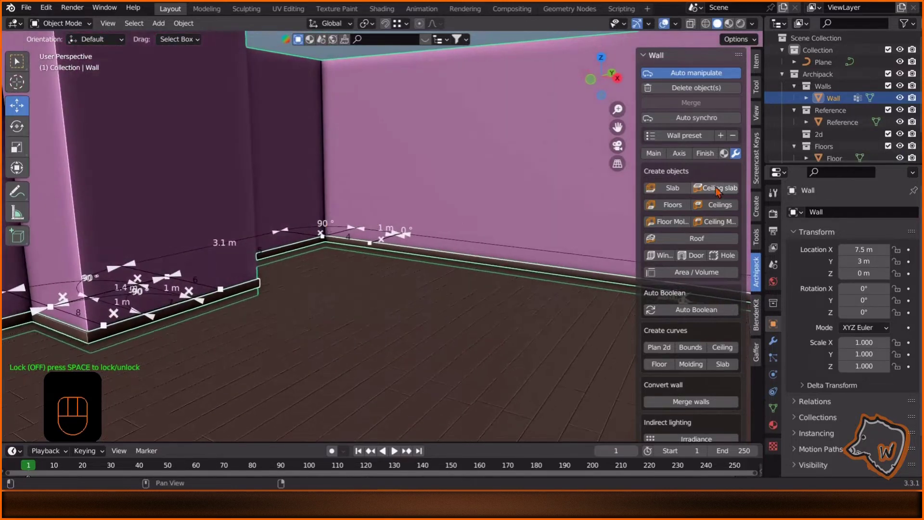
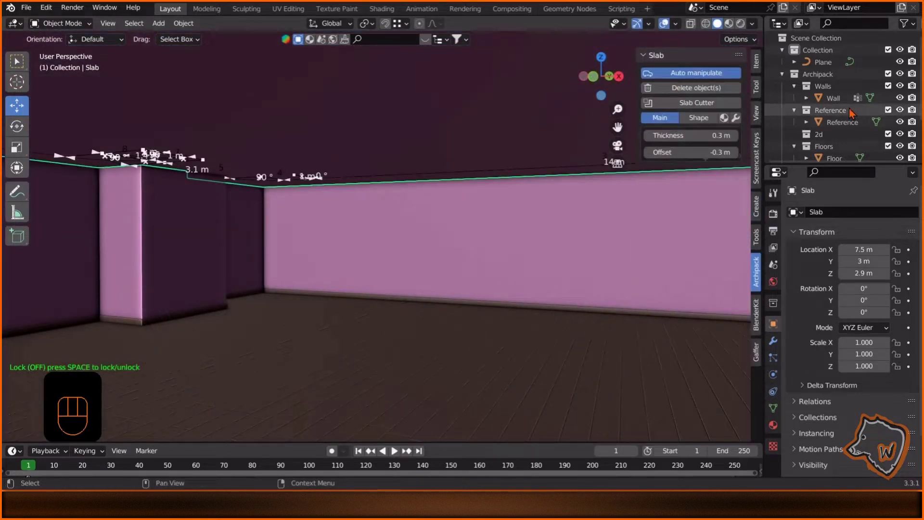
Hide the ceiling slab in the Outliner and orbit toward the long wall.
{"action": "key", "text": "KP_Decimal"}
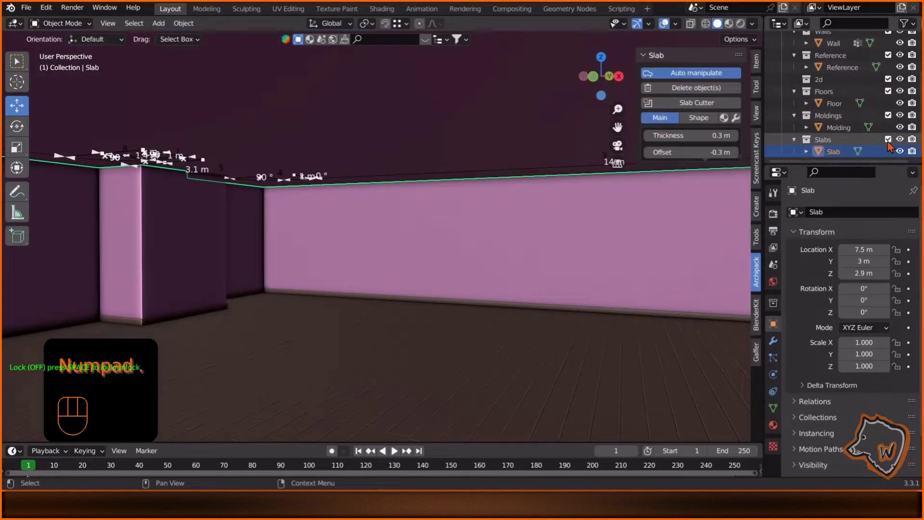
{"action": "left_click_drag", "start_coordinate": [389, 174], "coordinate": [381, 189]}
{"action": "left_click_drag", "start_coordinate": [350, 194], "coordinate": [382, 213]}
{"action": "middle_click", "coordinate": [364, 220]}
{"action": "left_click_drag", "start_coordinate": [391, 220], "coordinate": [407, 220]}
{"action": "middle_click", "coordinate": [442, 217]}
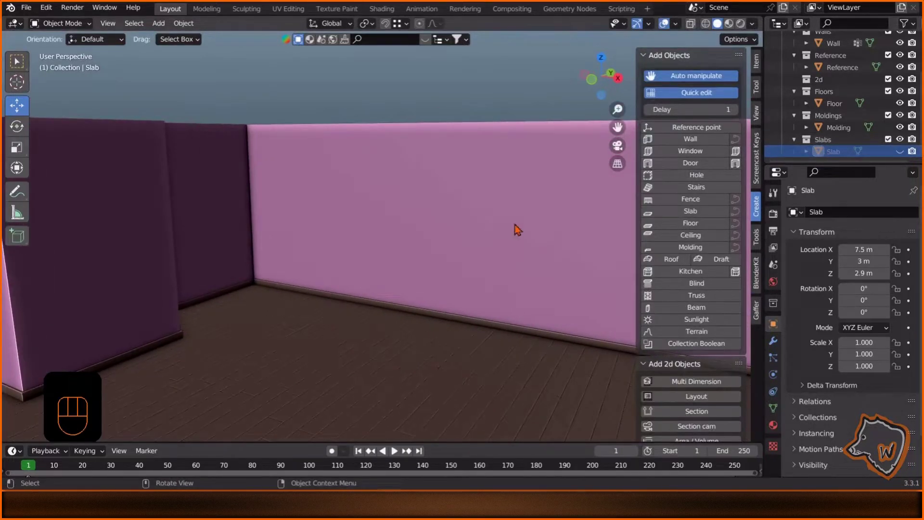
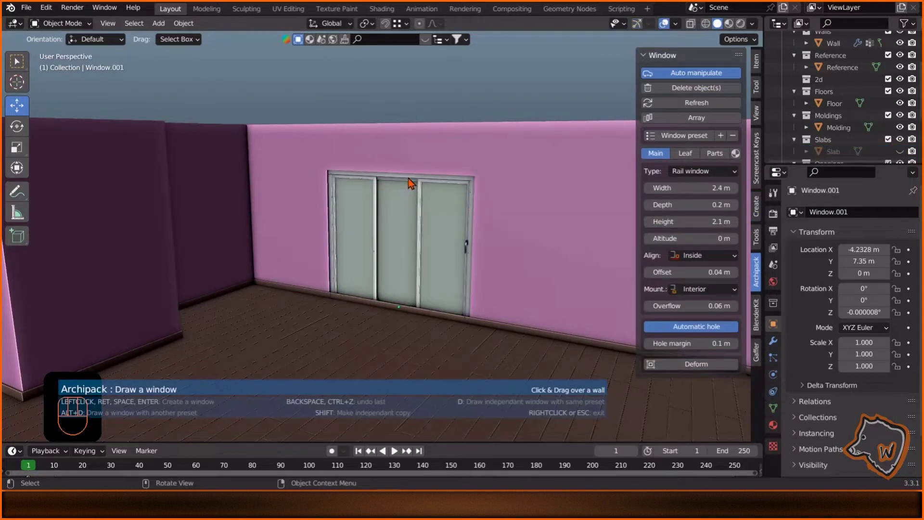
Finish placing the sliding window, raise its pane count to four and remove handles from two panes.
{"action": "key", "text": "Escape"}
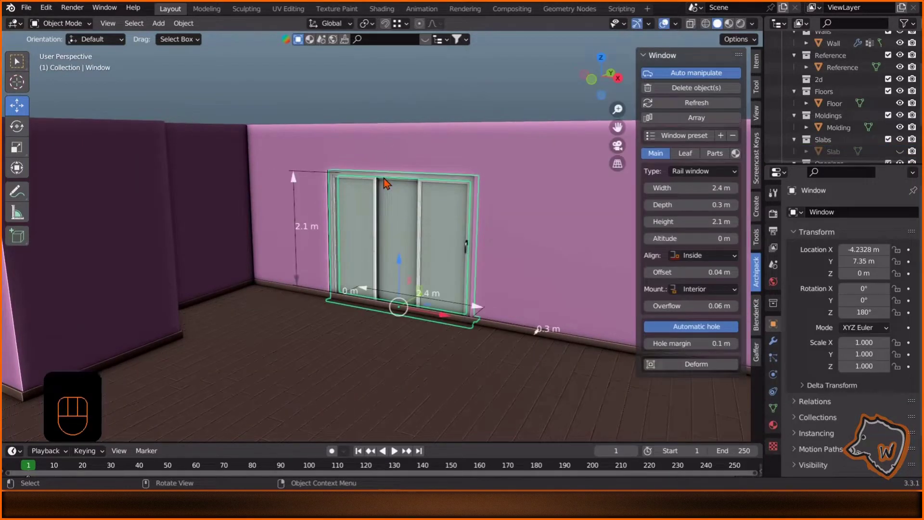
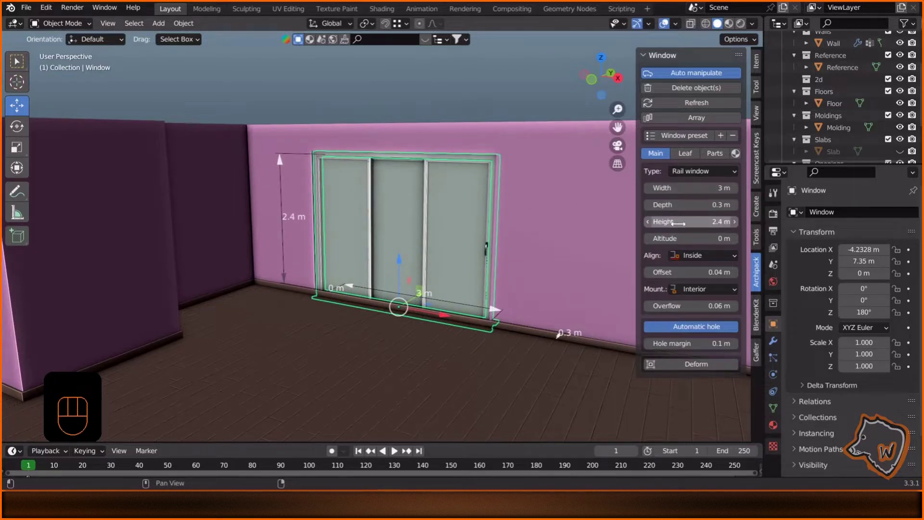
{"action": "left_click", "coordinate": [696, 160]}
{"action": "left_click", "coordinate": [741, 181]}
{"action": "left_click", "coordinate": [734, 222]}
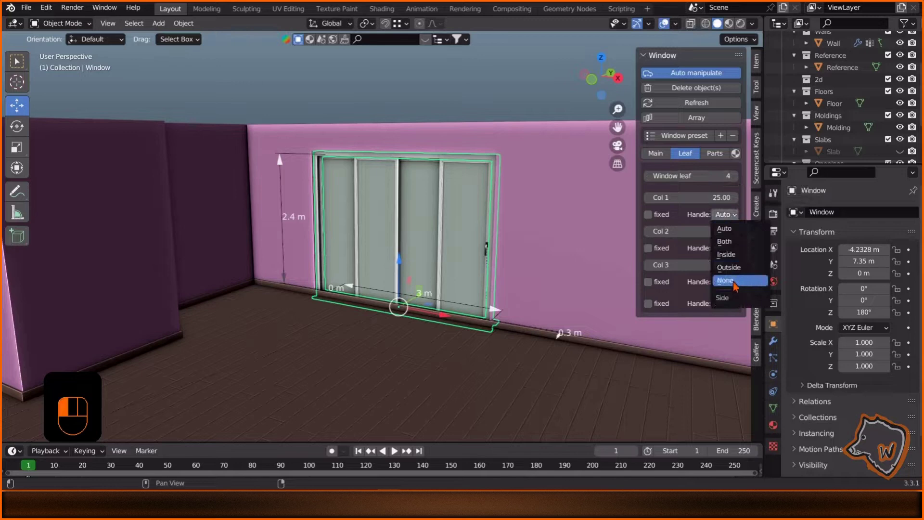
{"action": "left_click_drag", "start_coordinate": [737, 254], "coordinate": [735, 299]}
{"action": "left_click", "coordinate": [736, 284]}
{"action": "left_click_drag", "start_coordinate": [737, 312], "coordinate": [734, 371]}
Show the window's Parts settings and adjust a value there.
{"action": "left_click", "coordinate": [723, 159]}
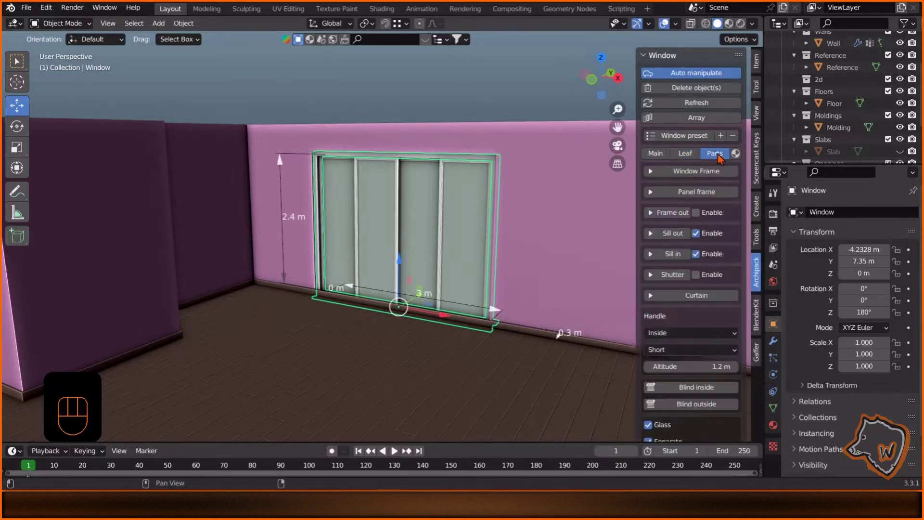
{"action": "double_click", "coordinate": [550, 247]}
{"action": "left_click", "coordinate": [421, 265]}
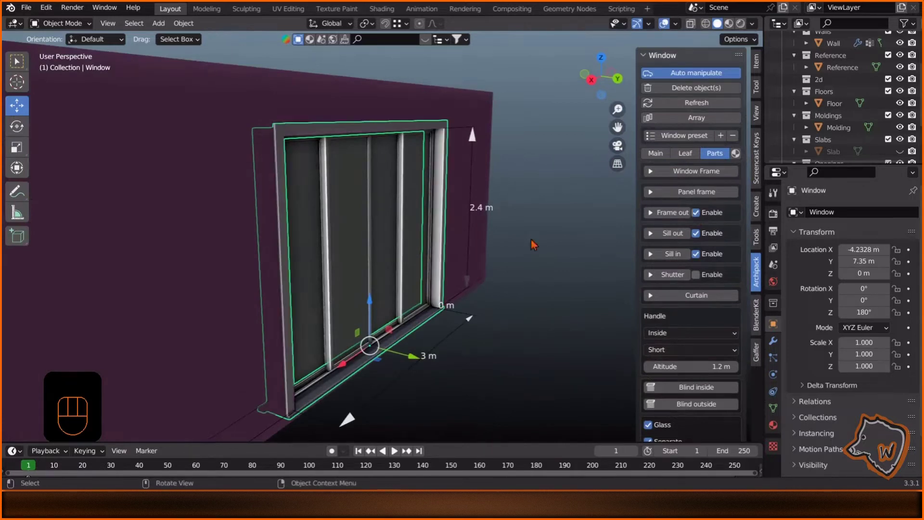
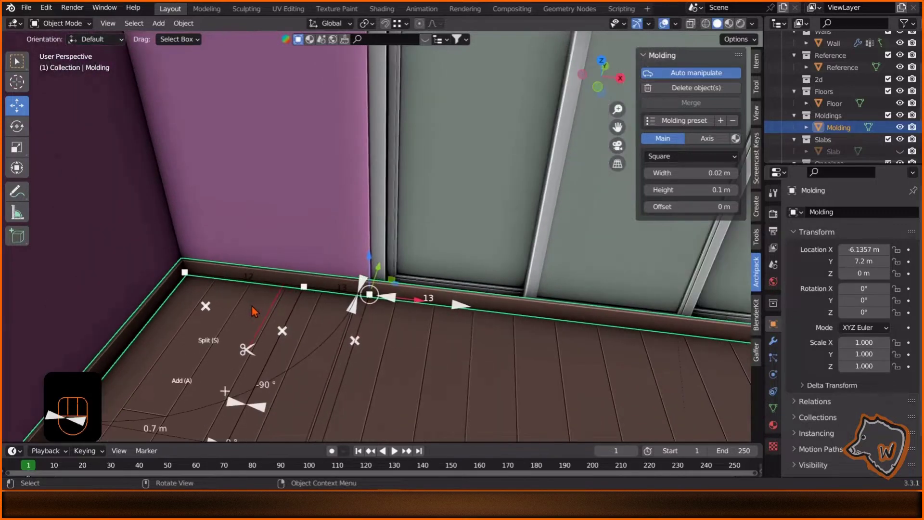
Orbit the view to look along the baseboard toward the window.
{"action": "middle_click", "coordinate": [590, 329]}
{"action": "middle_click", "coordinate": [625, 325]}
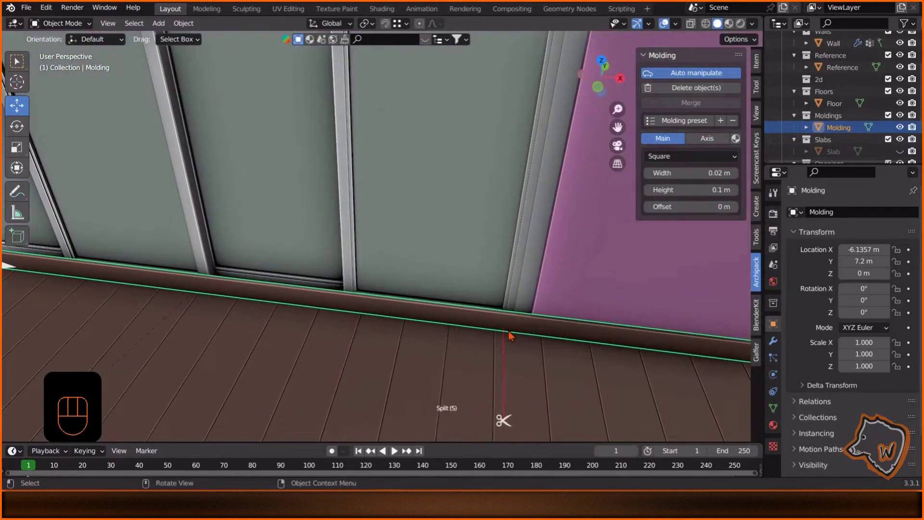
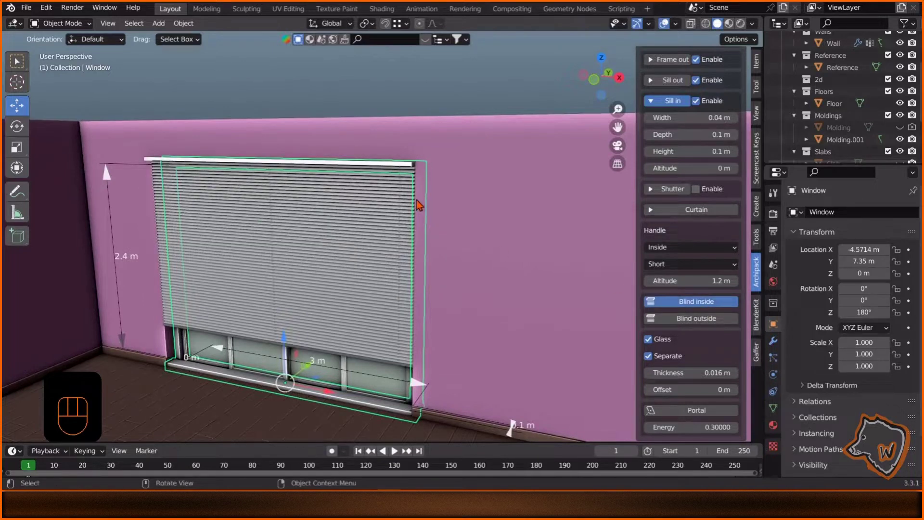
Select the blind, set its style to Vertical slotted, adjust its settings and turn toward the other walls.
{"action": "left_click", "coordinate": [392, 195]}
{"action": "left_click", "coordinate": [703, 149]}
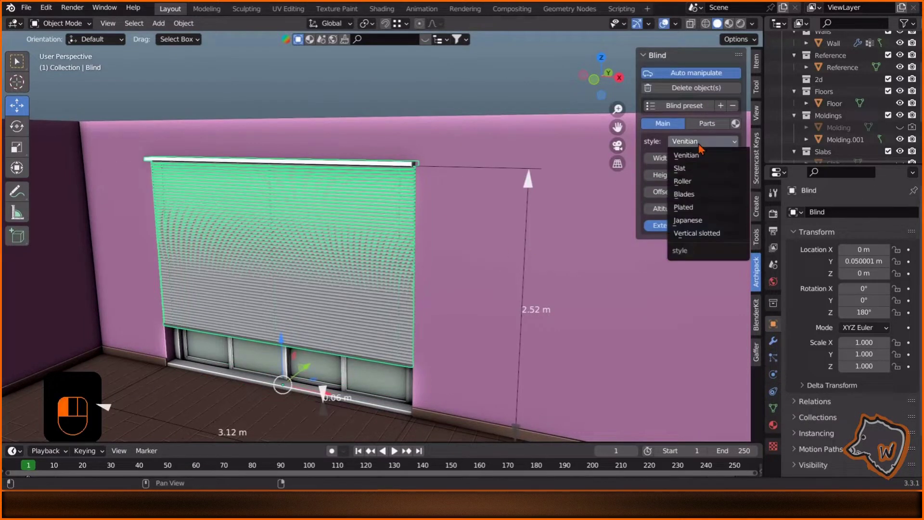
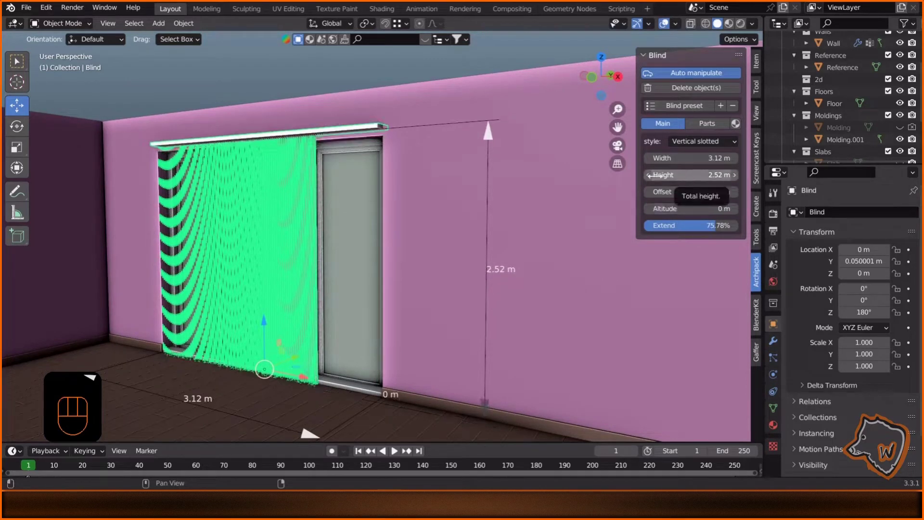
{"action": "left_click", "coordinate": [655, 182]}
{"action": "left_click", "coordinate": [655, 182]}
{"action": "left_click", "coordinate": [655, 182]}
{"action": "double_click", "coordinate": [655, 182]}
{"action": "middle_click", "coordinate": [444, 155]}
{"action": "left_click_drag", "start_coordinate": [722, 233], "coordinate": [735, 232]}
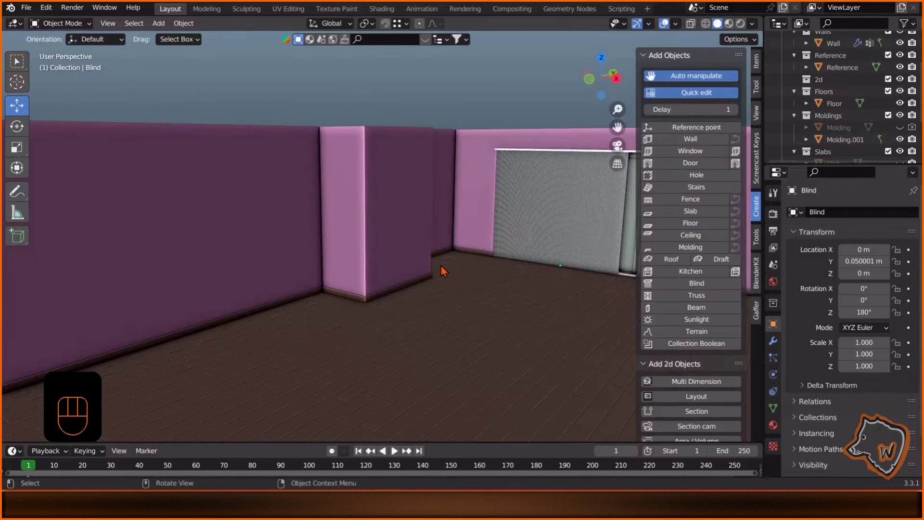
Move the view toward the pillar wall and browse the Archipack door presets.
{"action": "left_click_drag", "start_coordinate": [325, 260], "coordinate": [439, 248]}
{"action": "middle_click", "coordinate": [451, 249]}
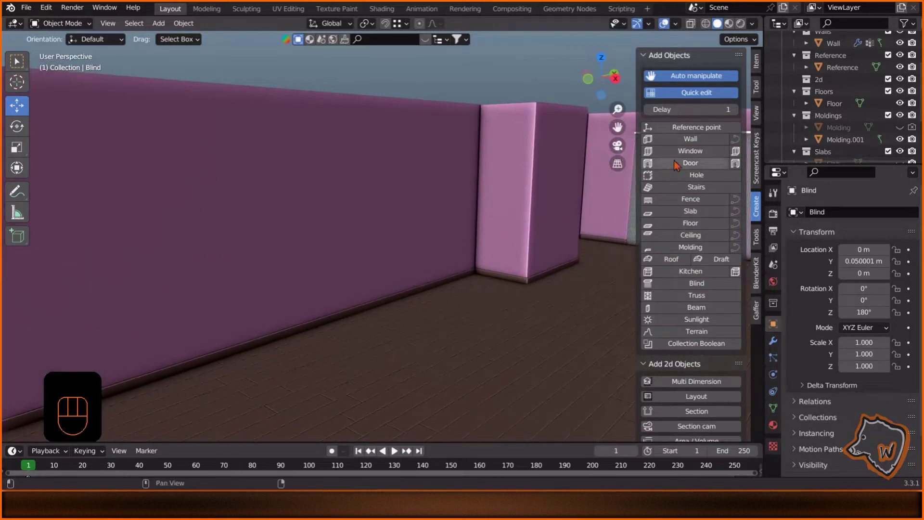
{"action": "left_click", "coordinate": [695, 156]}
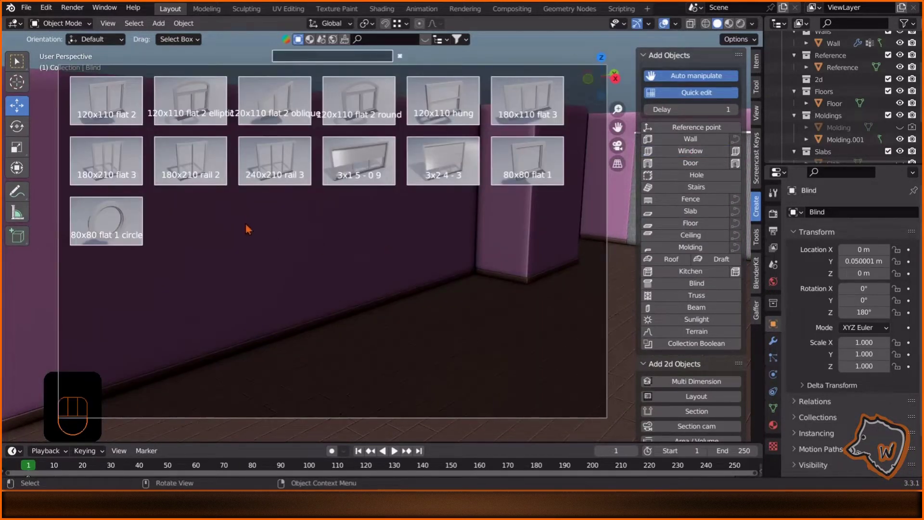
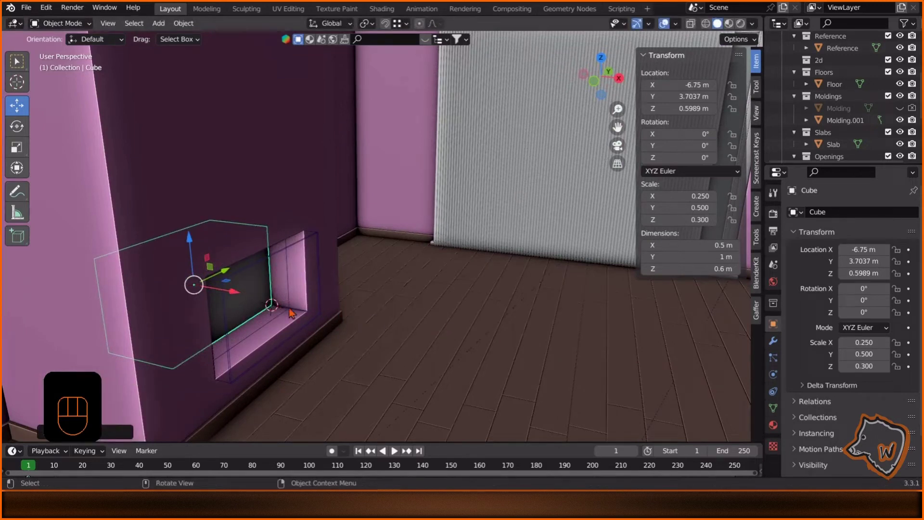
Fit the box into the wall hole, delete its front face and assign a material to the niche.
{"action": "left_click_drag", "start_coordinate": [356, 309], "coordinate": [314, 300]}
{"action": "key", "text": "Tab"}
{"action": "key", "text": "3"}
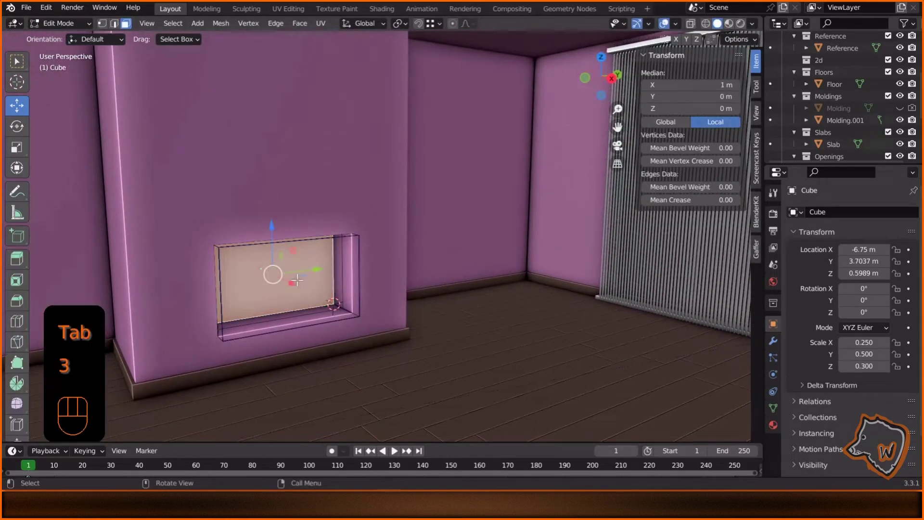
{"action": "key", "text": "x"}
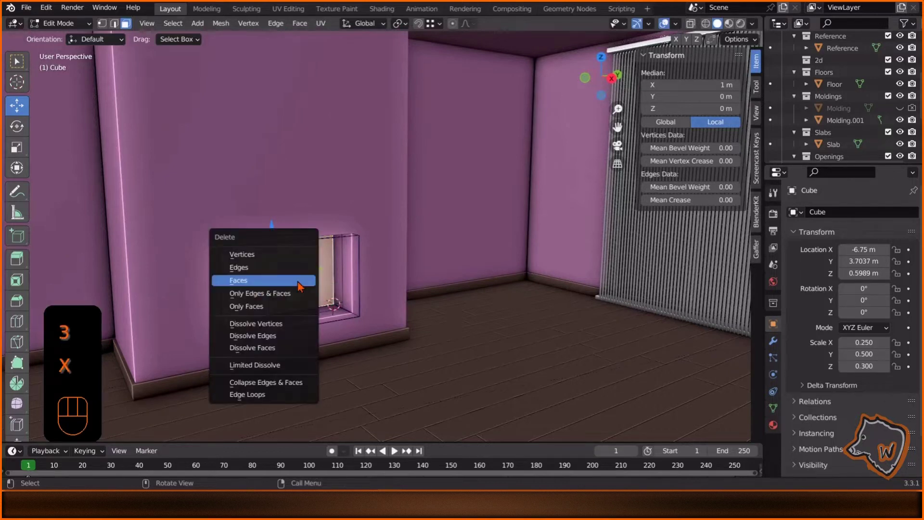
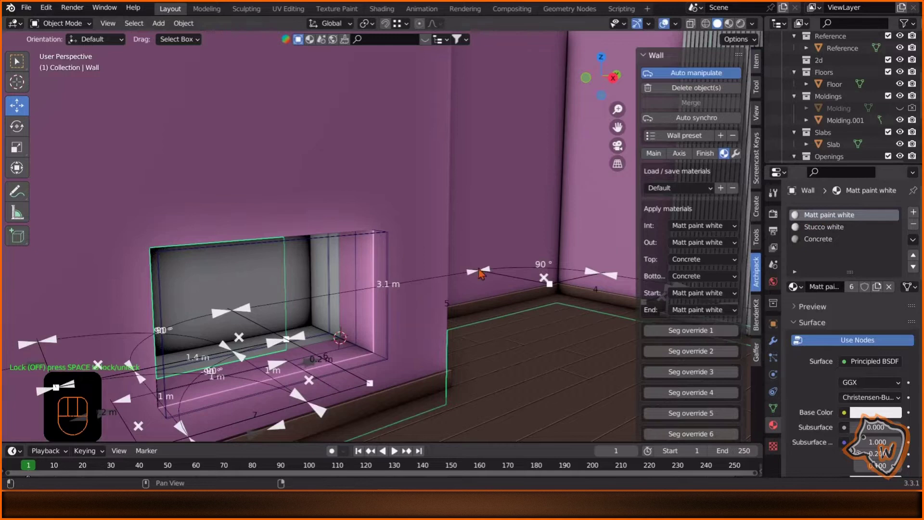
{"action": "left_click", "coordinate": [307, 282]}
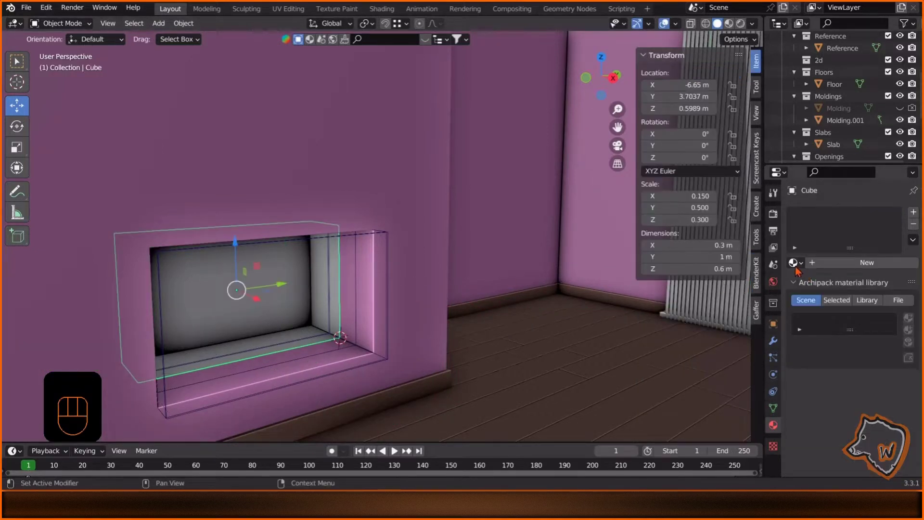
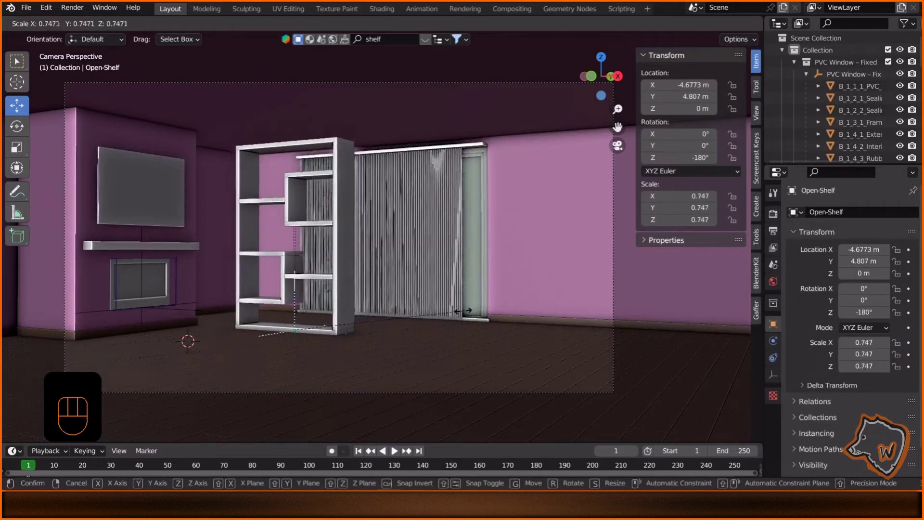
Rotate the open shelf to about -202° around Z.
{"action": "key", "text": "r"}
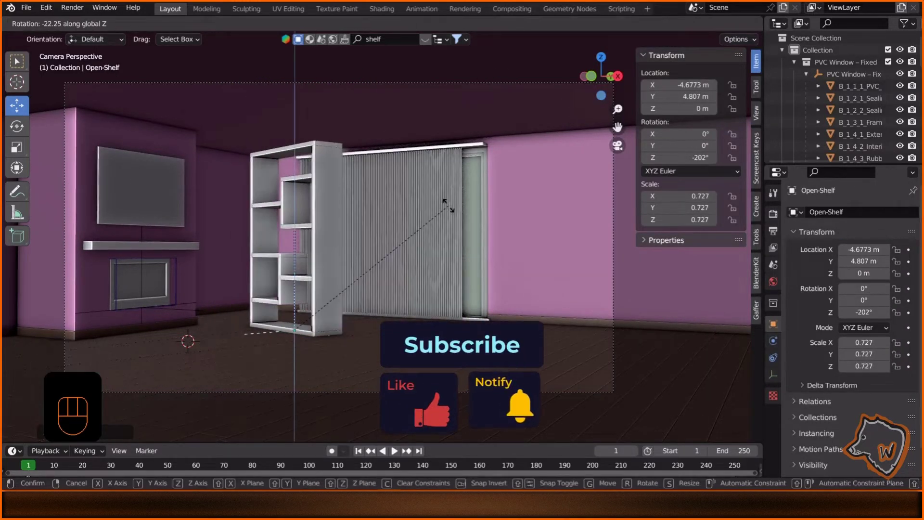
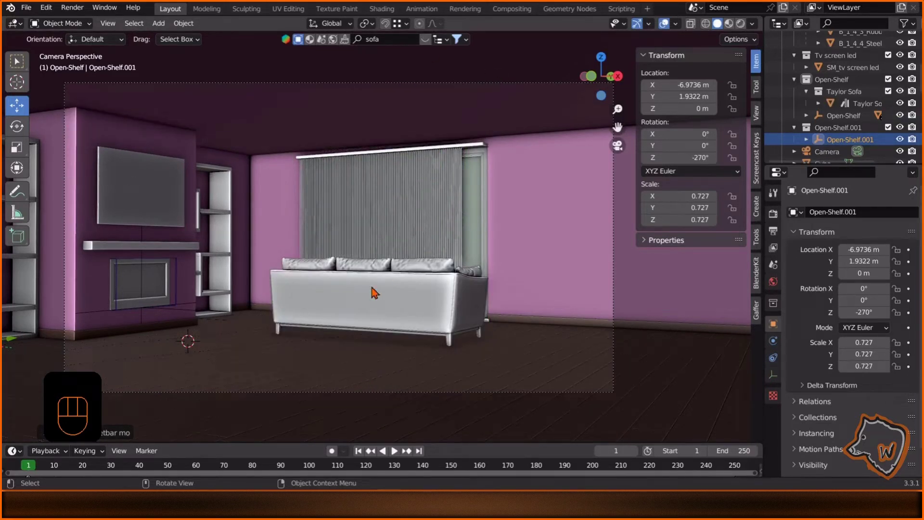
Duplicate the sofa from top view, turn the copy 90 degrees into place, and delete the unwanted object.
{"action": "middle_click", "coordinate": [332, 212]}
{"action": "key", "text": "KP_7"}
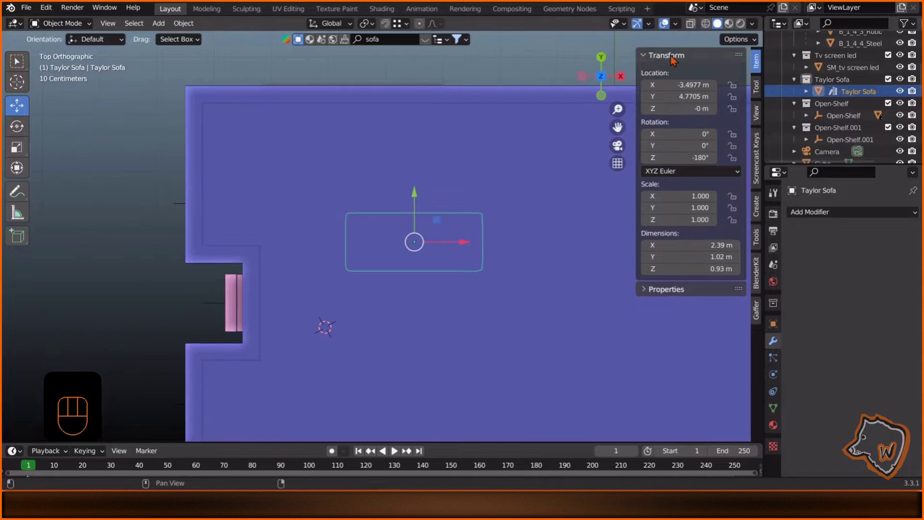
{"action": "key", "text": "r"}
{"action": "left_click_drag", "start_coordinate": [420, 202], "coordinate": [414, 160]}
{"action": "left_click", "coordinate": [492, 180]}
{"action": "middle_click", "coordinate": [399, 265]}
{"action": "right_click", "coordinate": [840, 87]}
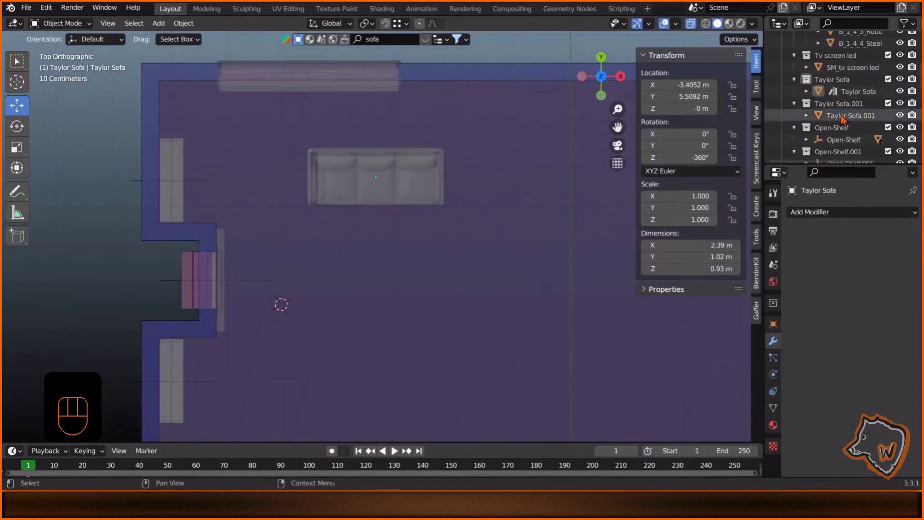
{"action": "key", "text": "r"}
{"action": "key", "text": "g"}
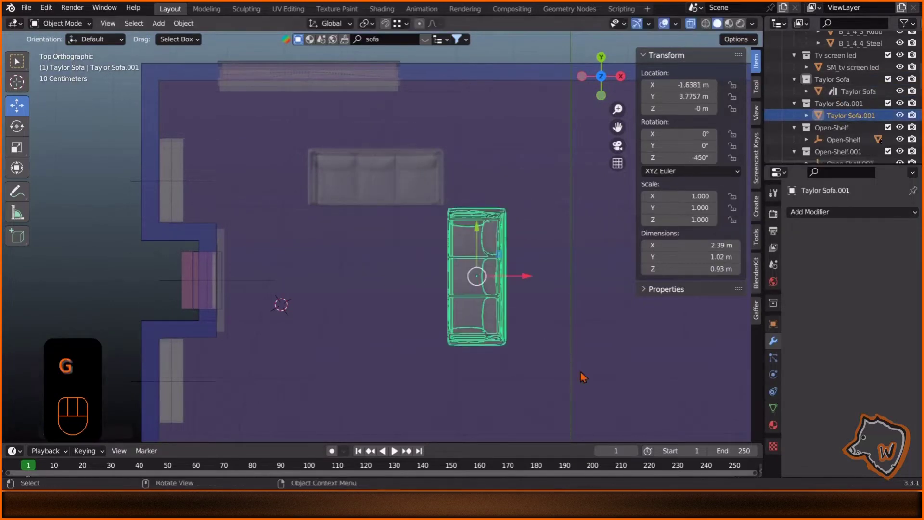
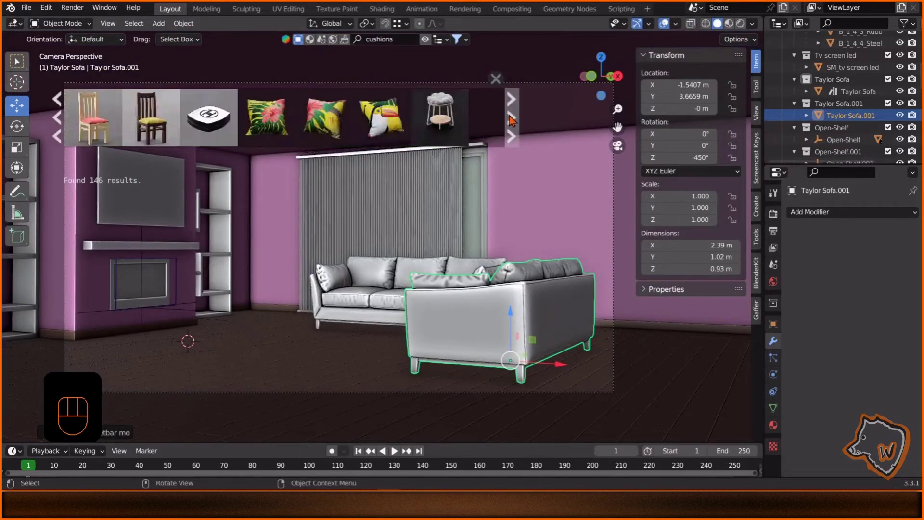
{"action": "middle_click", "coordinate": [352, 256]}
{"action": "key", "text": "Delete"}
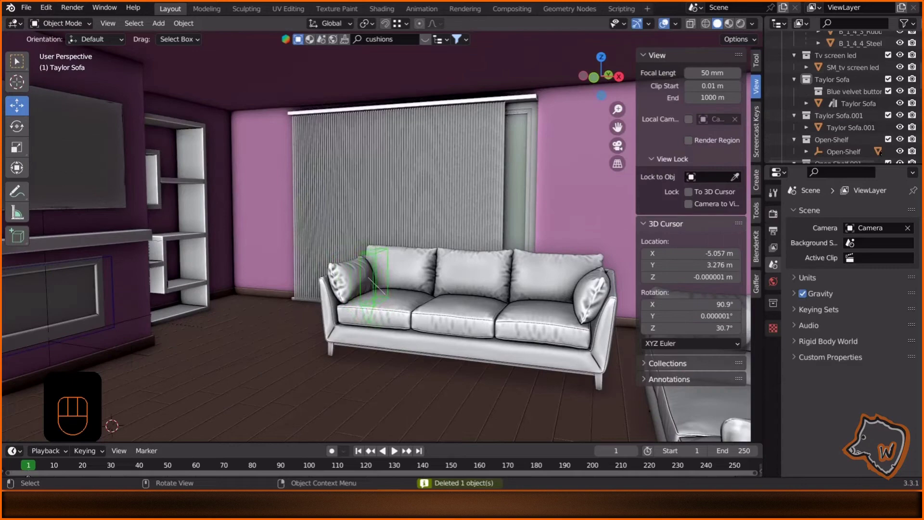
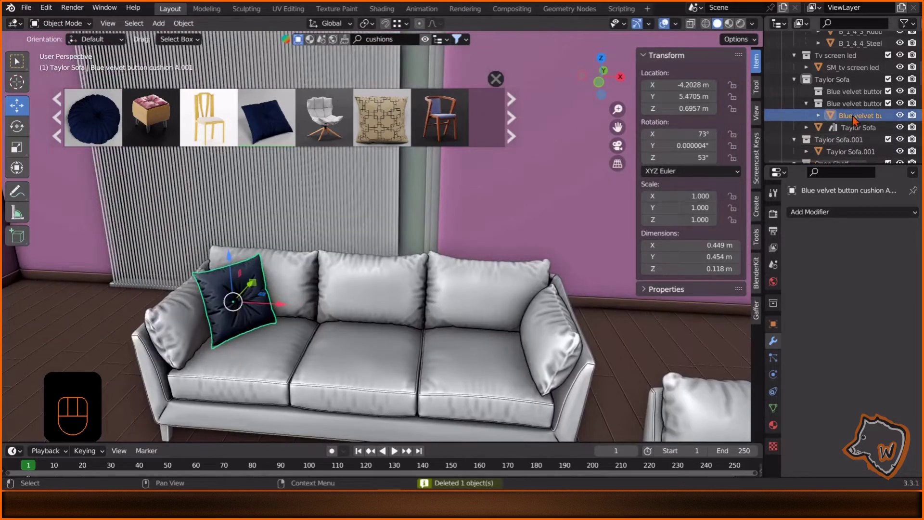
Duplicate the blue velvet cushion, turn the copy outward and slide it along the sofa.
{"action": "key", "text": "shift+d"}
{"action": "left_click", "coordinate": [284, 306]}
{"action": "key", "text": "t"}
{"action": "key", "text": "t"}
{"action": "key", "text": "r"}
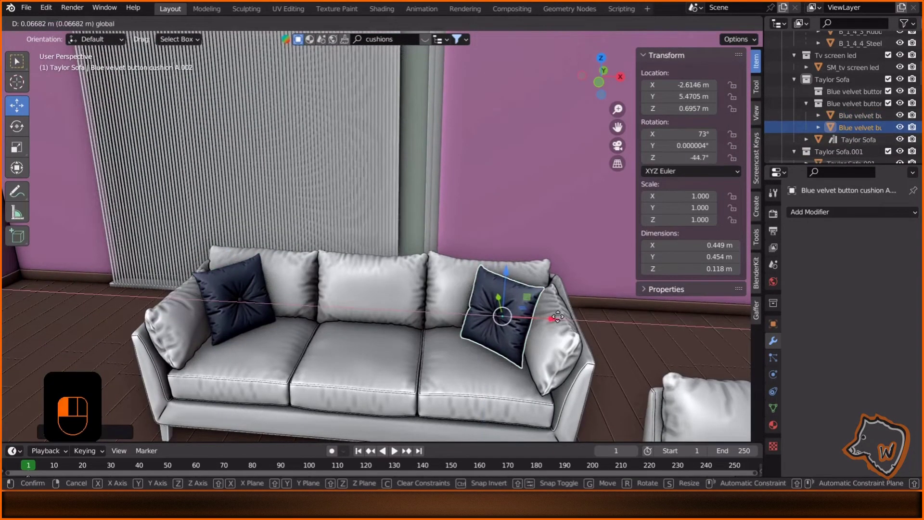
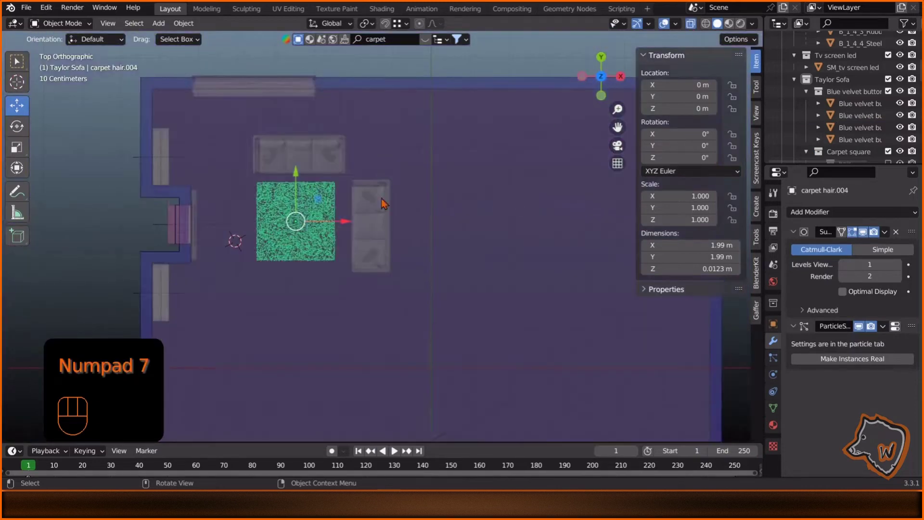
Enlarge the carpet, check the room through the scene camera, then view the side table from above.
{"action": "middle_click", "coordinate": [309, 241]}
{"action": "key", "text": "s"}
{"action": "key", "text": "g"}
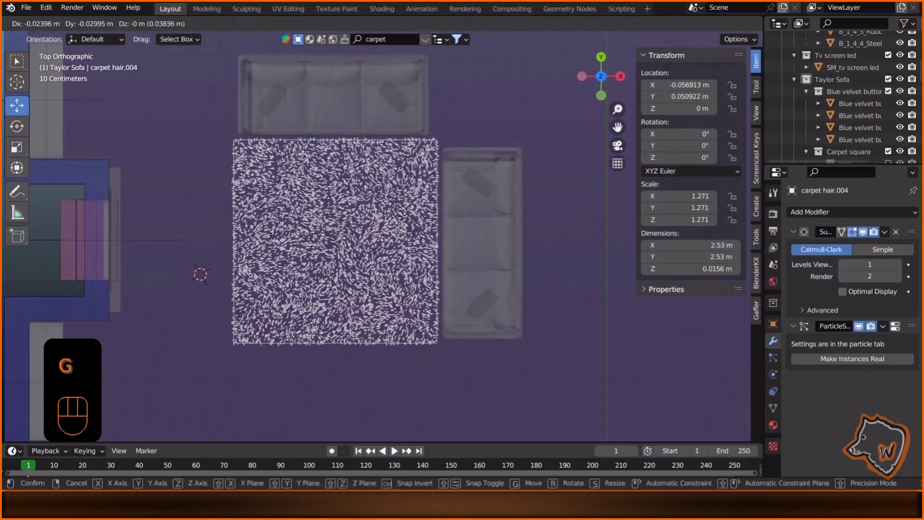
{"action": "key", "text": "KP_0"}
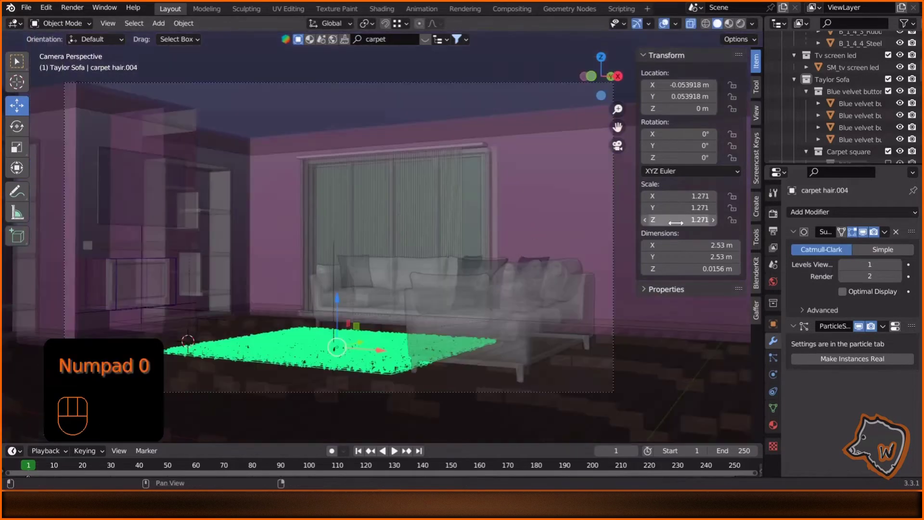
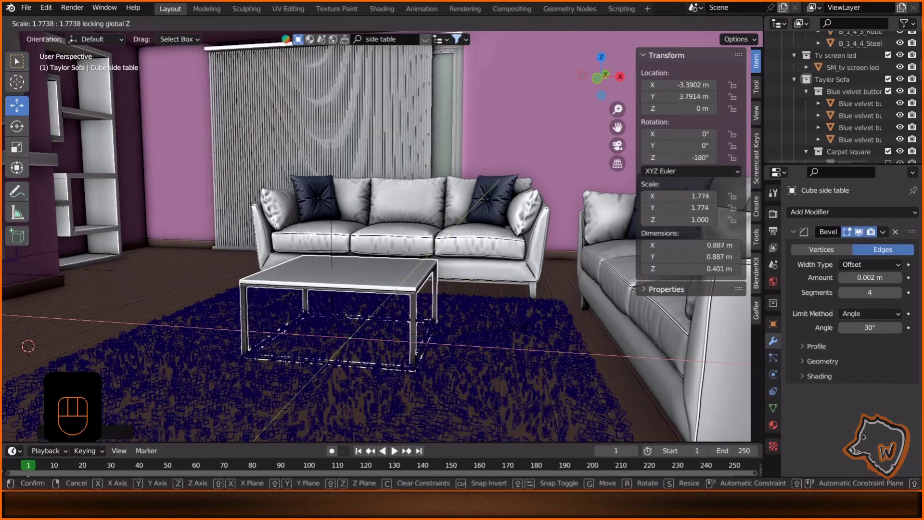
{"action": "key", "text": "g"}
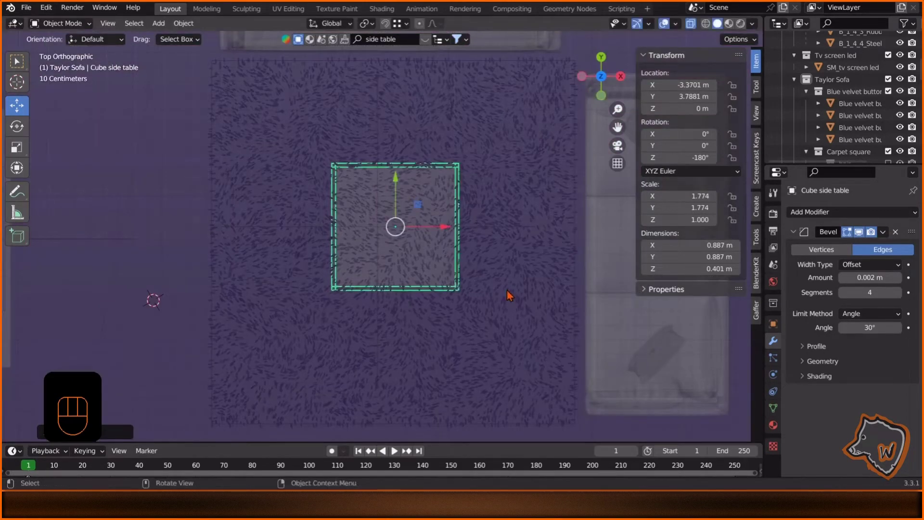
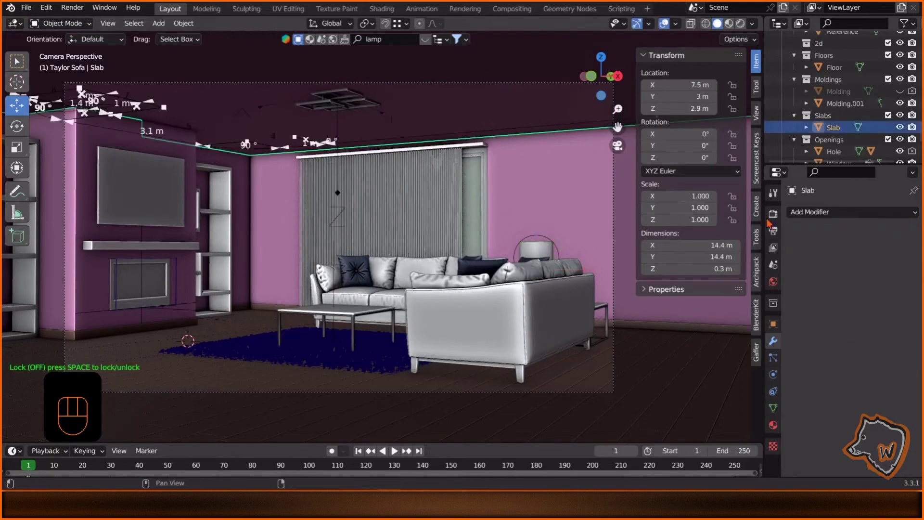
Set the render device to GPU Compute and enable viewport denoising with the OptiX denoiser.
{"action": "left_click", "coordinate": [780, 221]}
{"action": "left_click", "coordinate": [874, 217]}
{"action": "left_click", "coordinate": [879, 247]}
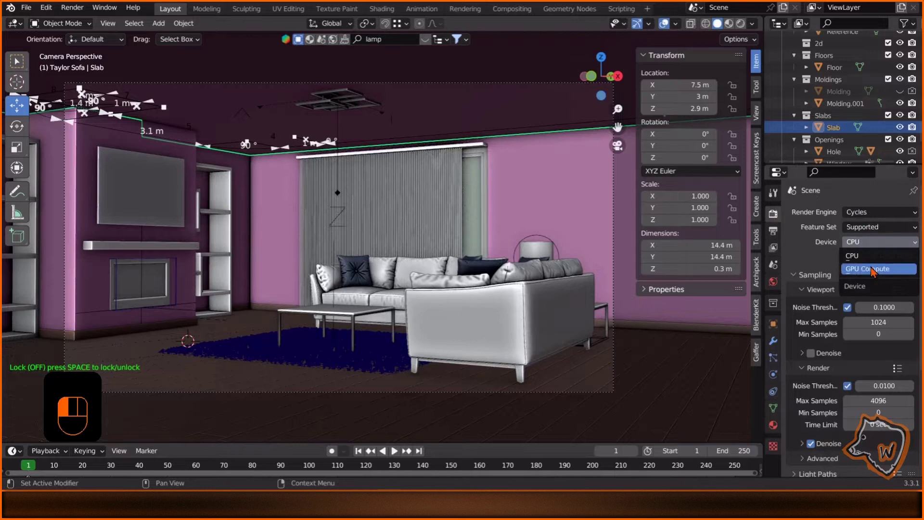
{"action": "double_click", "coordinate": [815, 346]}
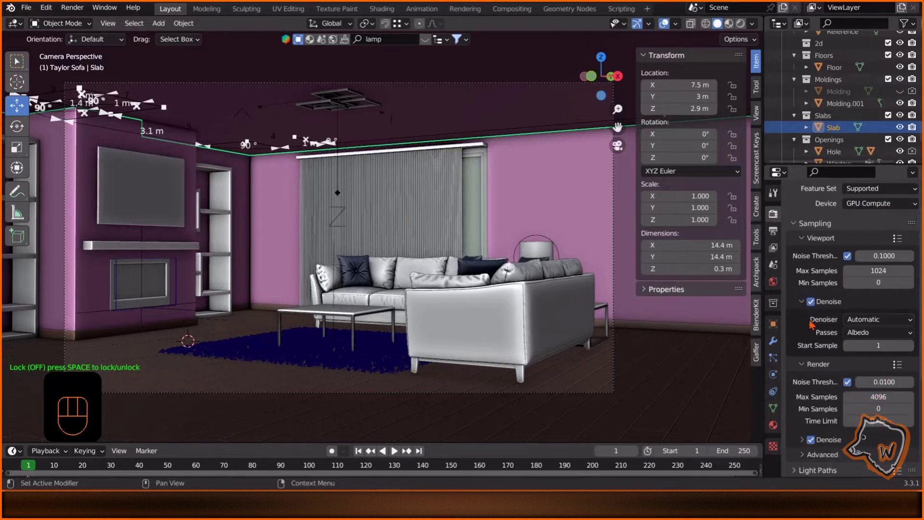
{"action": "left_click", "coordinate": [892, 324]}
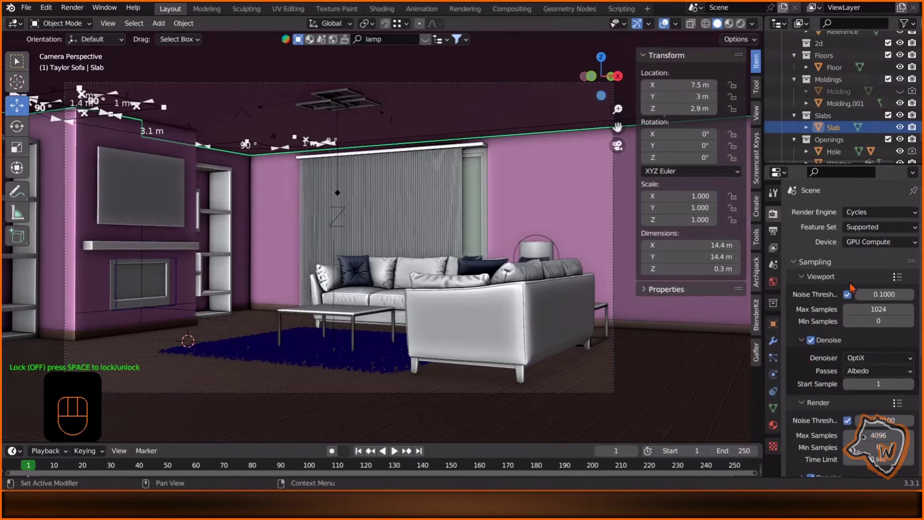
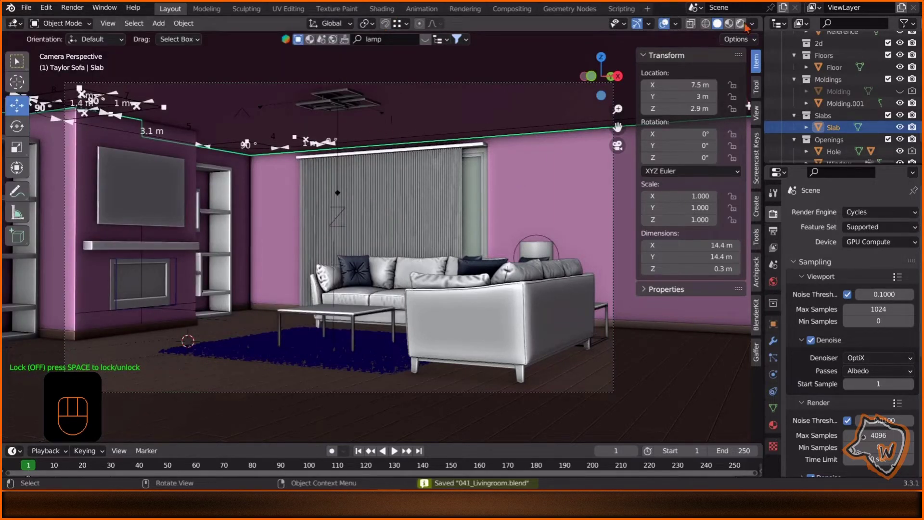
Switch the viewport to Rendered shading to preview the lit room.
{"action": "left_click", "coordinate": [585, 185]}
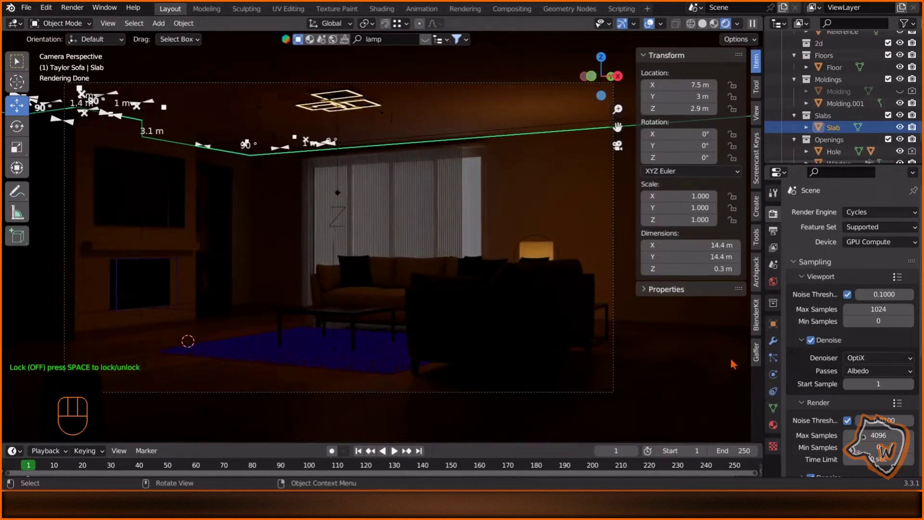
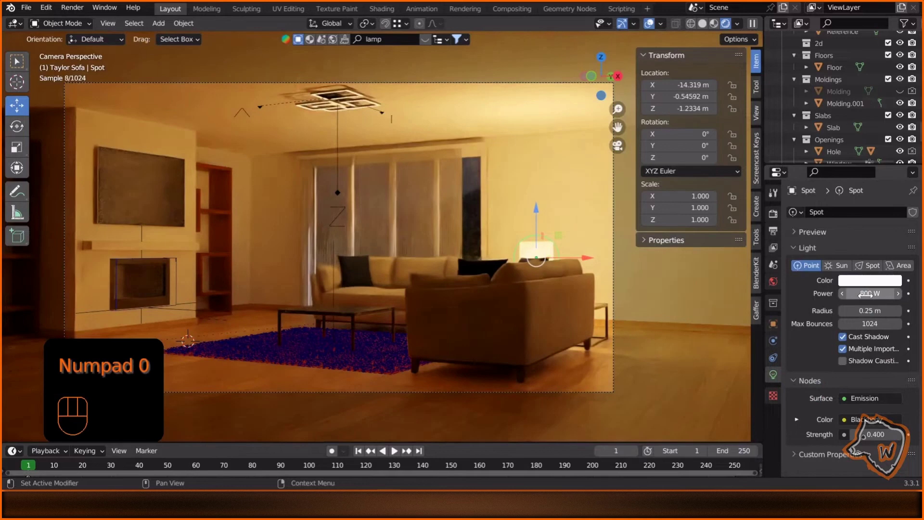
Select the Square ceiling lamp's glowing panel and inspect its Light material.
{"action": "left_click", "coordinate": [342, 106]}
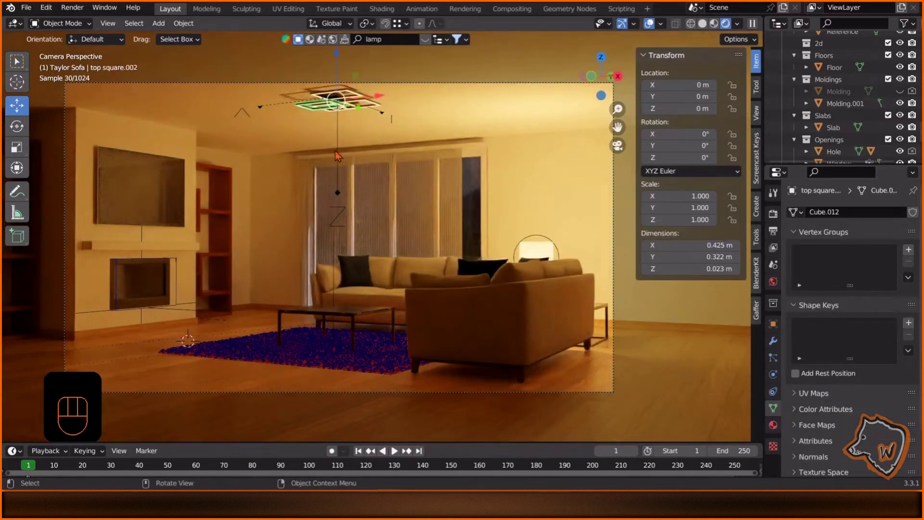
{"action": "left_click", "coordinate": [343, 171]}
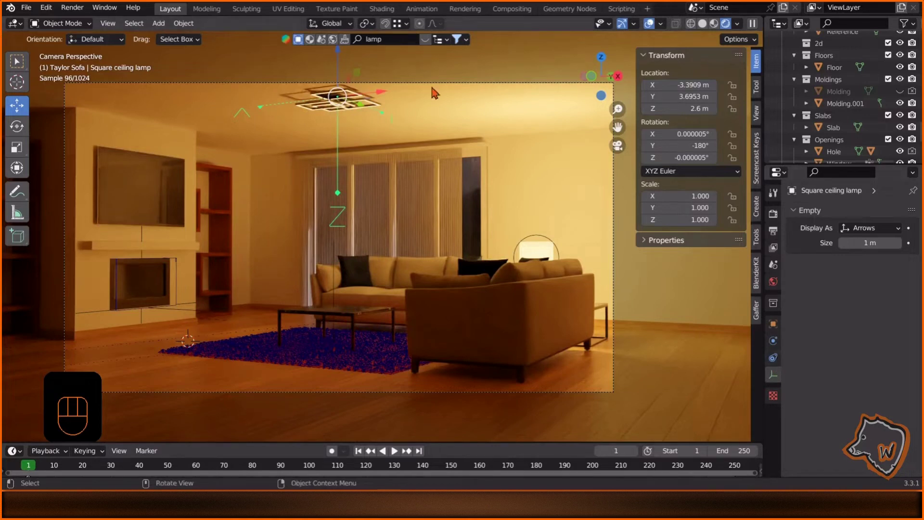
{"action": "left_click", "coordinate": [380, 105]}
{"action": "left_click", "coordinate": [777, 425]}
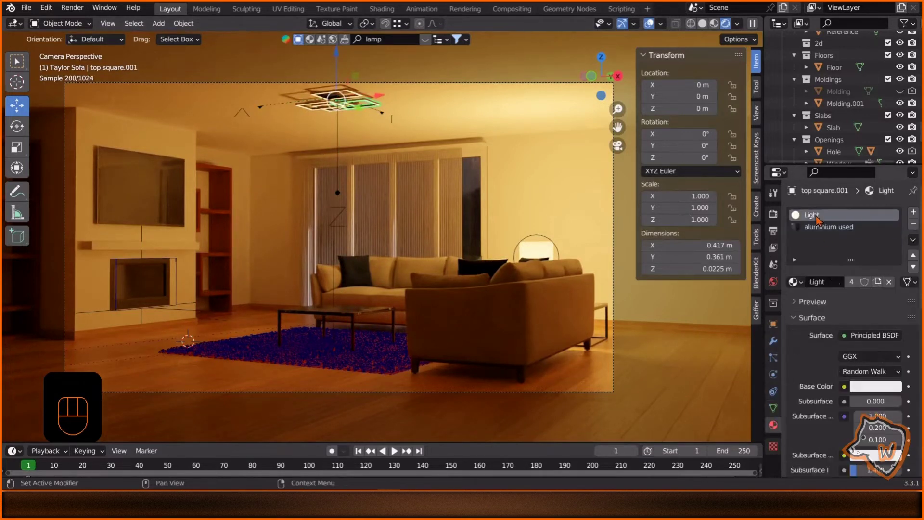
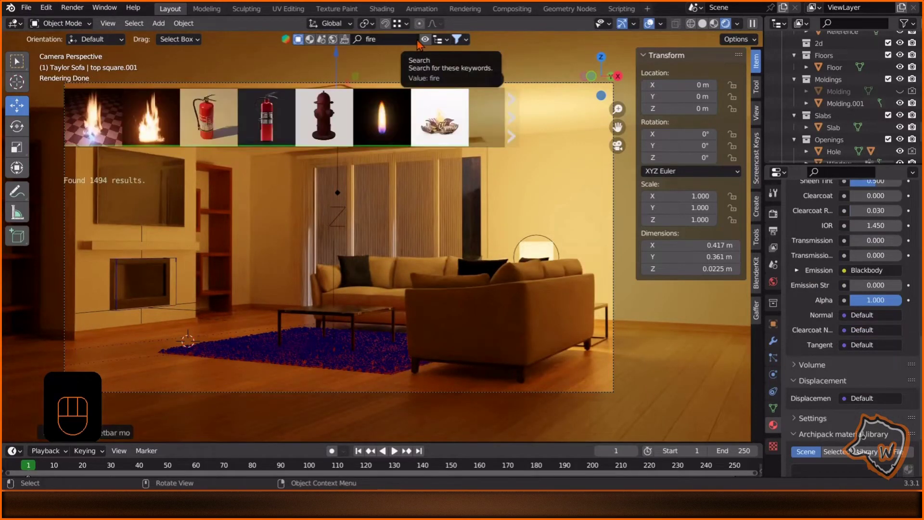
Scroll the BlenderKit results for firewood pieces assets.
{"action": "scroll", "scroll_direction": "down", "scroll_amount": 3}
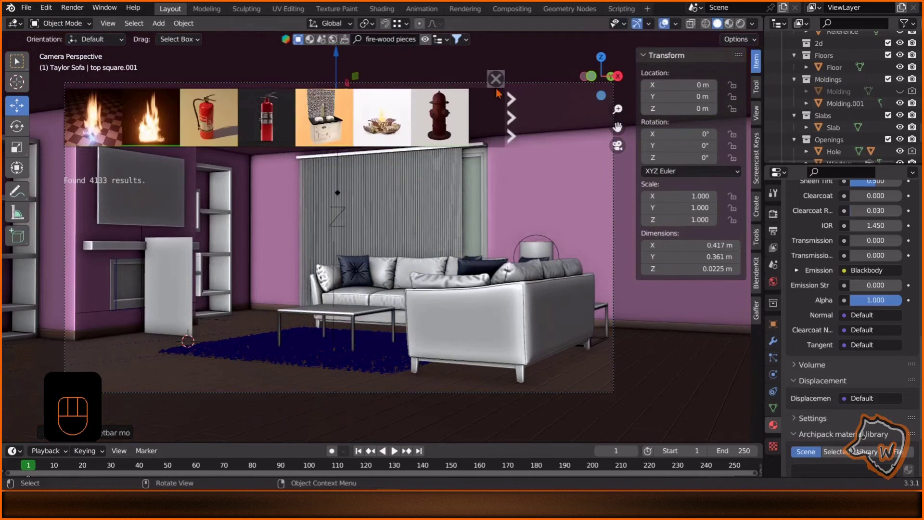
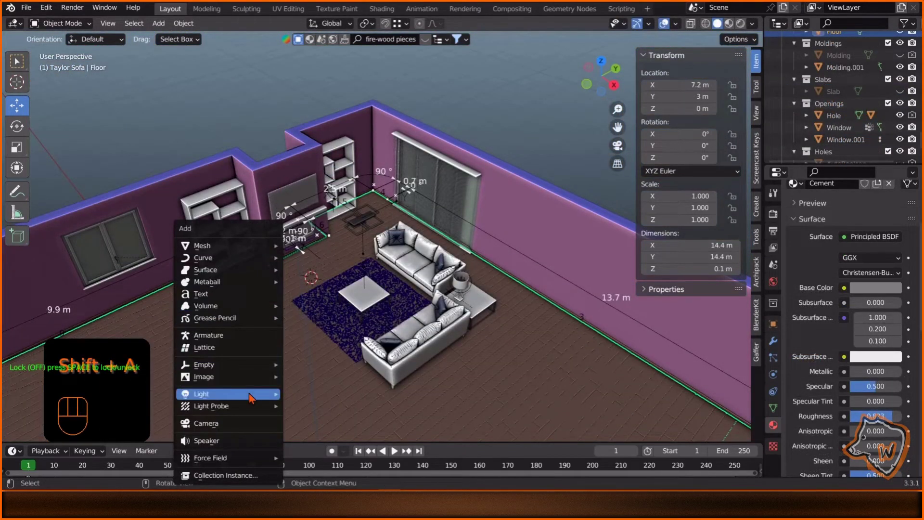
Move the new area light into place in the room.
{"action": "key", "text": "r"}
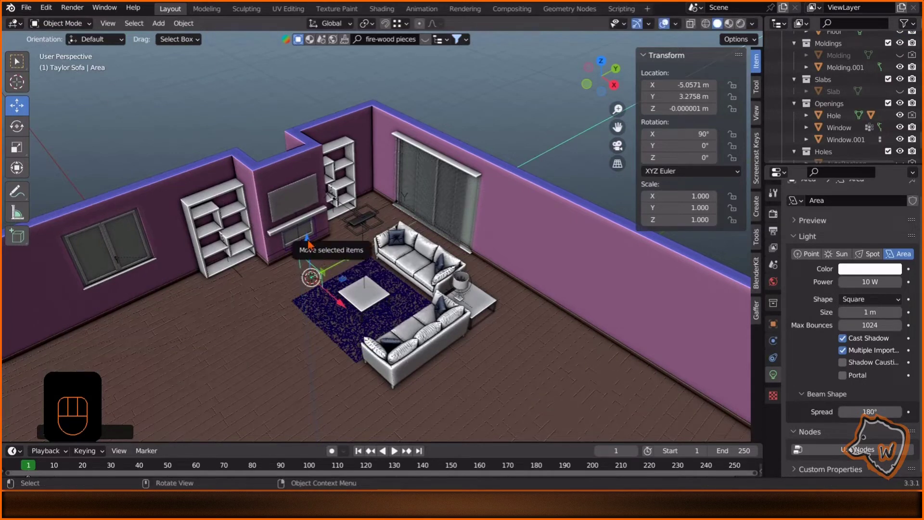
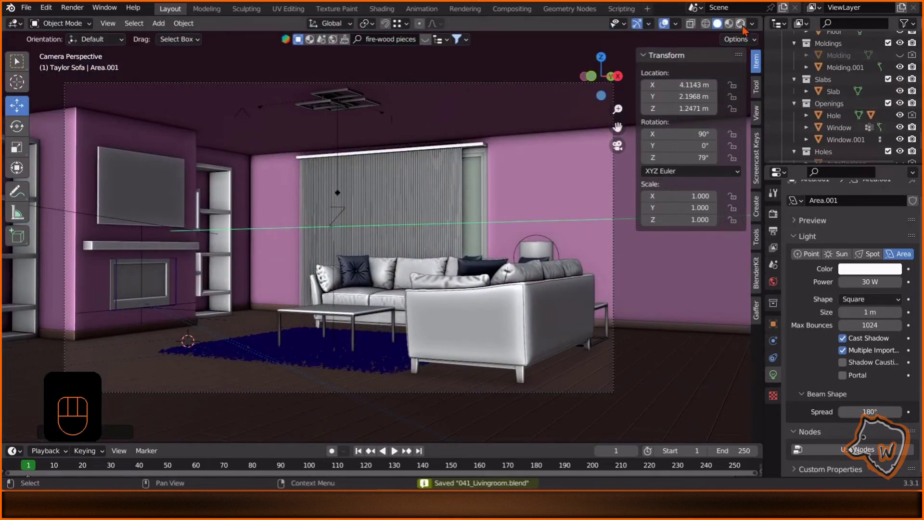
Preview the room fully rendered in the viewport.
{"action": "left_click", "coordinate": [519, 127]}
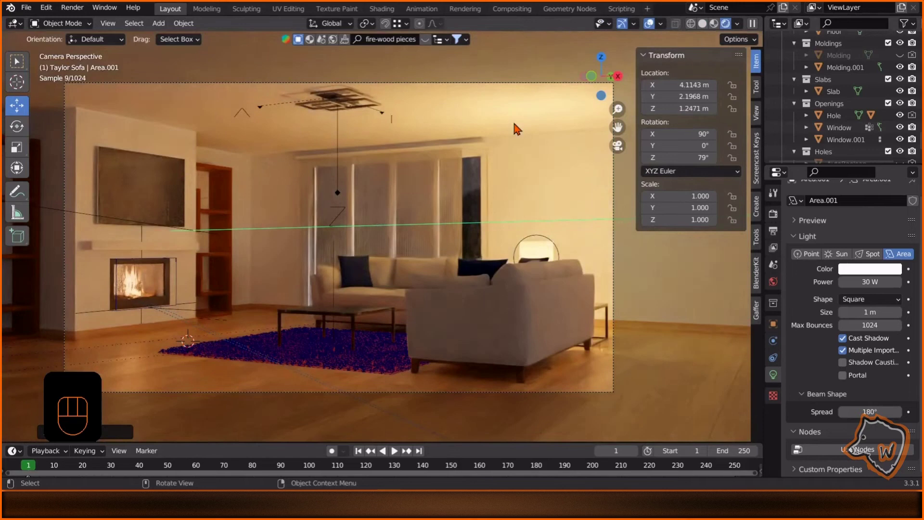
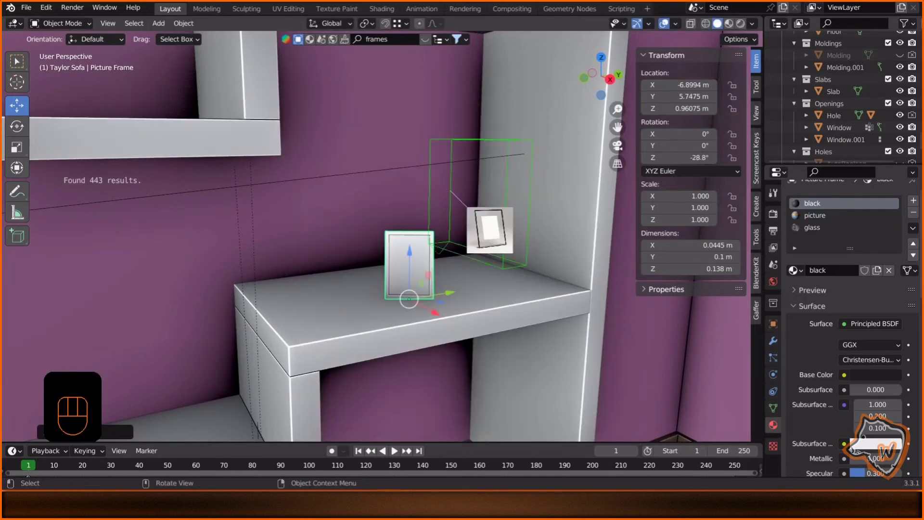
Turn the newly dropped photo frame on the shelf around the vertical axis to face the room.
{"action": "left_click", "coordinate": [476, 230]}
{"action": "left_click", "coordinate": [484, 283]}
{"action": "key", "text": "KP_Decimal"}
{"action": "key", "text": "r"}
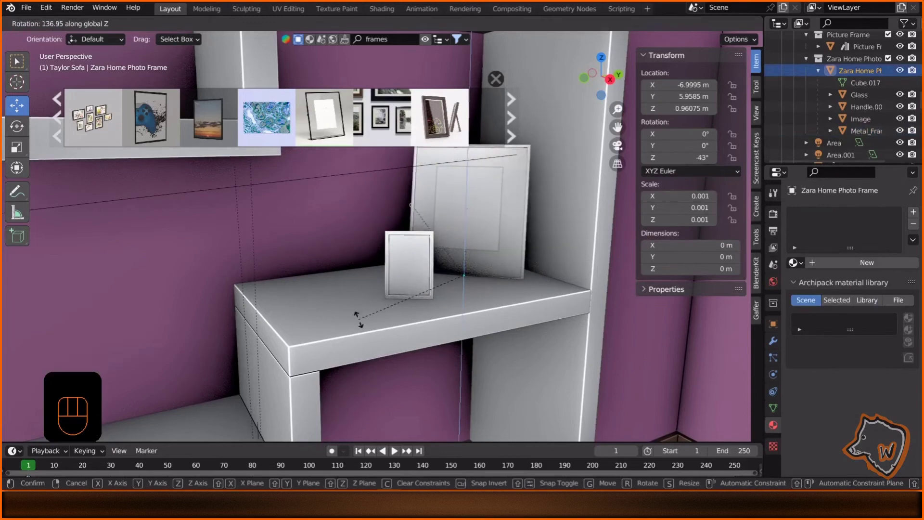
{"action": "left_click", "coordinate": [494, 292]}
Bring in the Desk Picture Frame asset, return to camera view and pan toward the TV wall.
{"action": "double_click", "coordinate": [455, 297]}
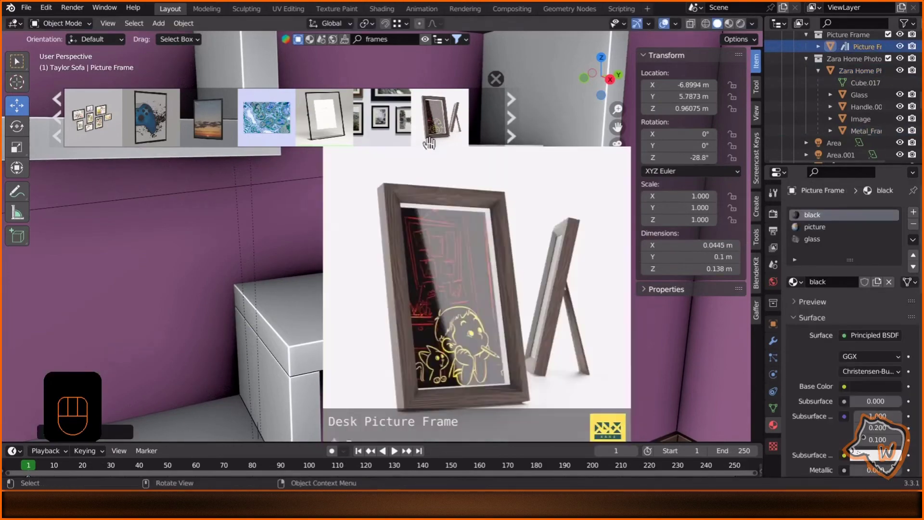
{"action": "middle_click", "coordinate": [446, 273]}
{"action": "key", "text": "KP_0"}
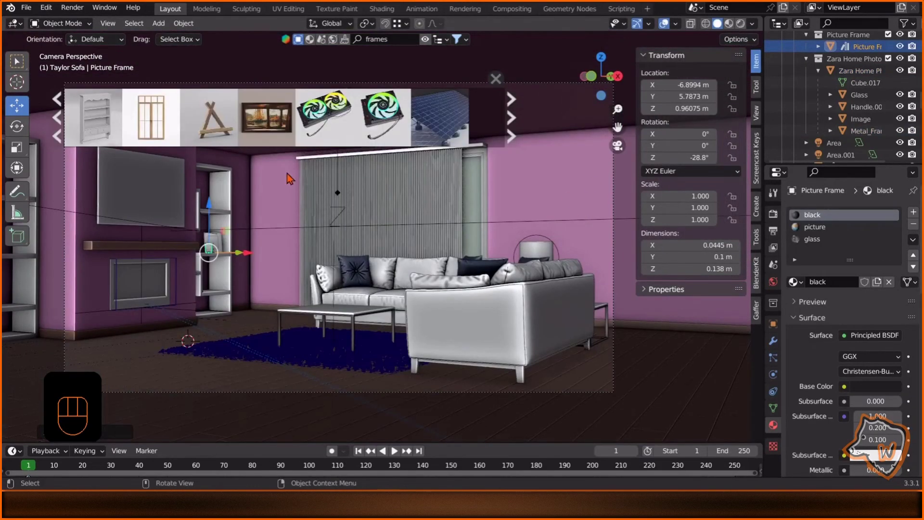
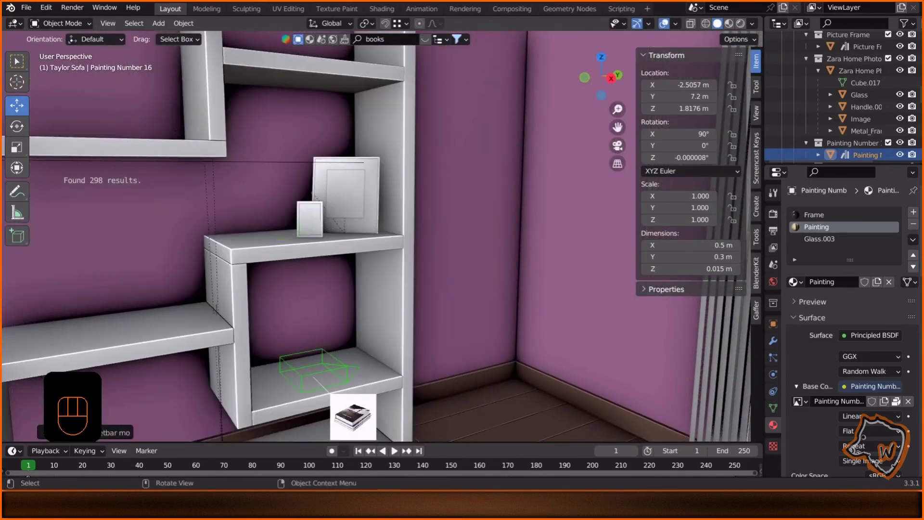
{"action": "middle_click", "coordinate": [317, 280]}
Pan to the mantel shelf under the TV and pick a potted plant asset for it.
{"action": "middle_click", "coordinate": [315, 295]}
{"action": "middle_click", "coordinate": [476, 258]}
{"action": "left_click", "coordinate": [413, 46]}
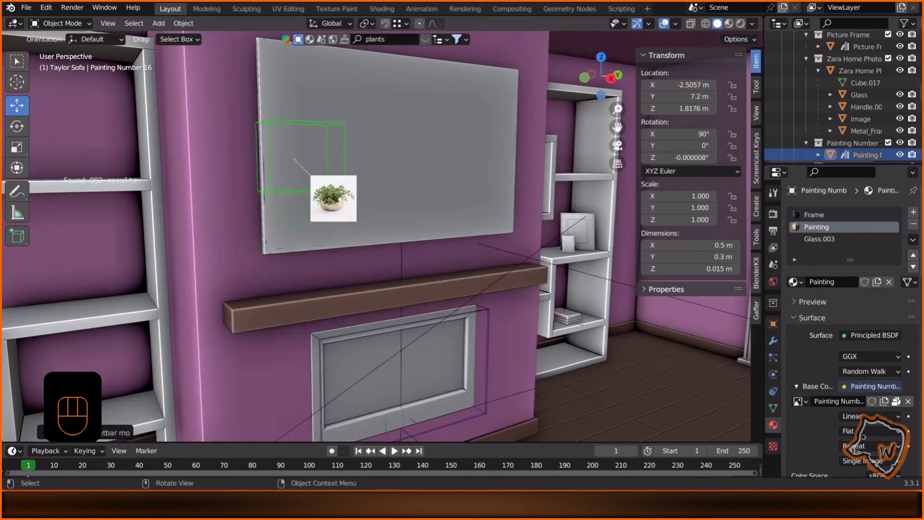
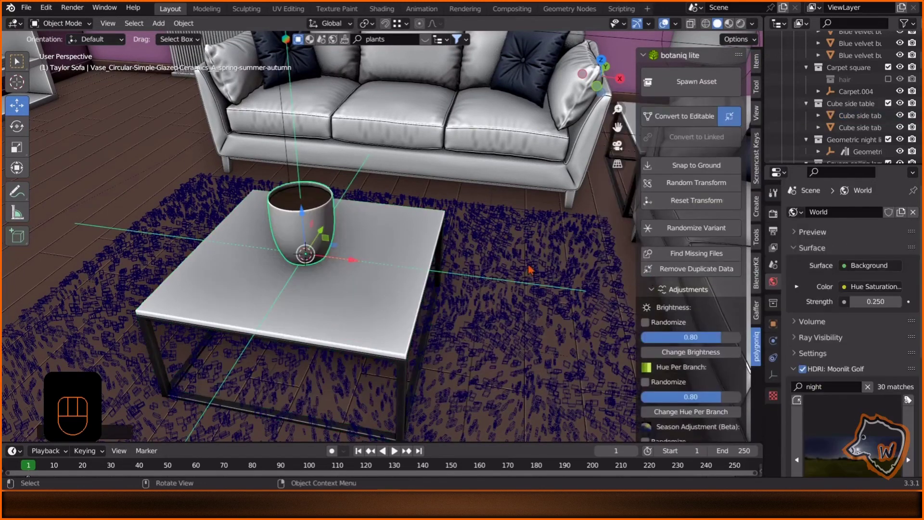
Scale the ceramic pot on the coffee table down to about 0.79.
{"action": "key", "text": "s"}
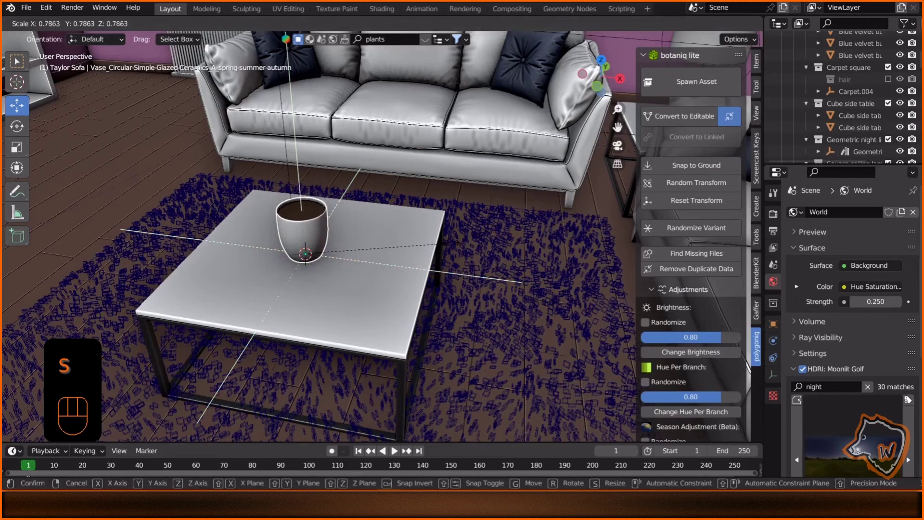